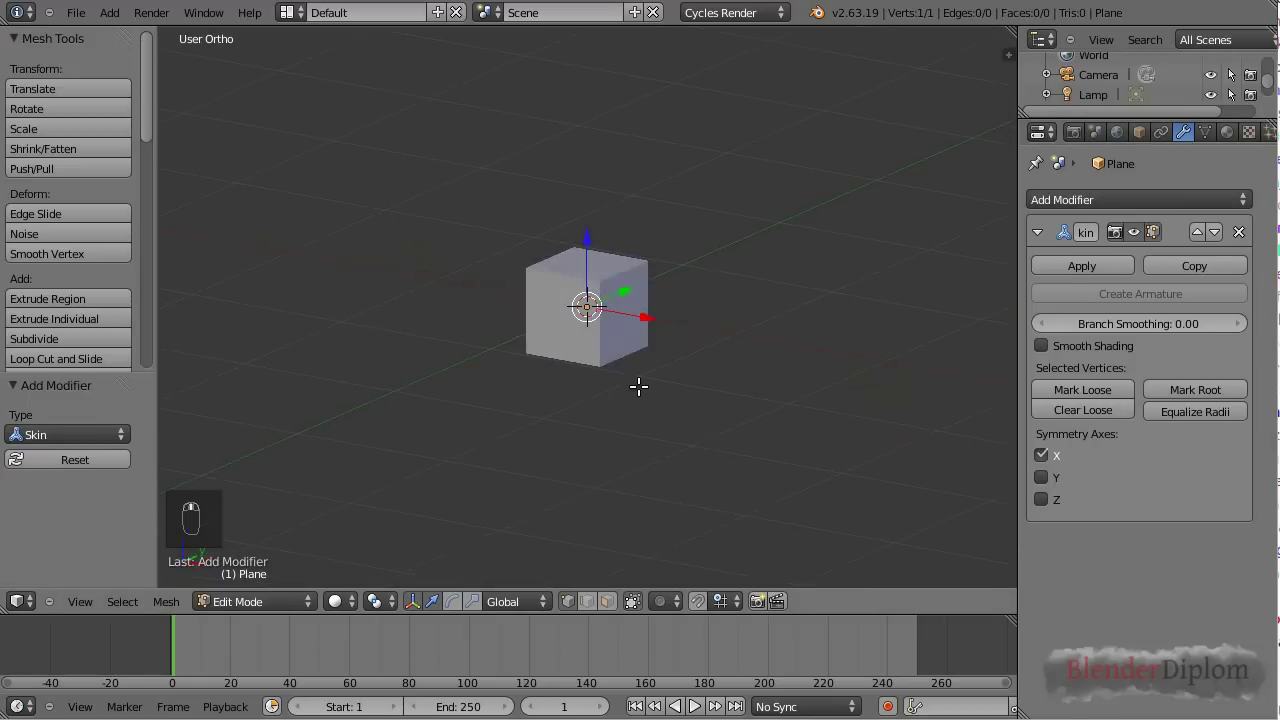
Step: In front view, extrude the starting skin vertex upward into a torso section
{"action": "key", "text": "KP_1"}
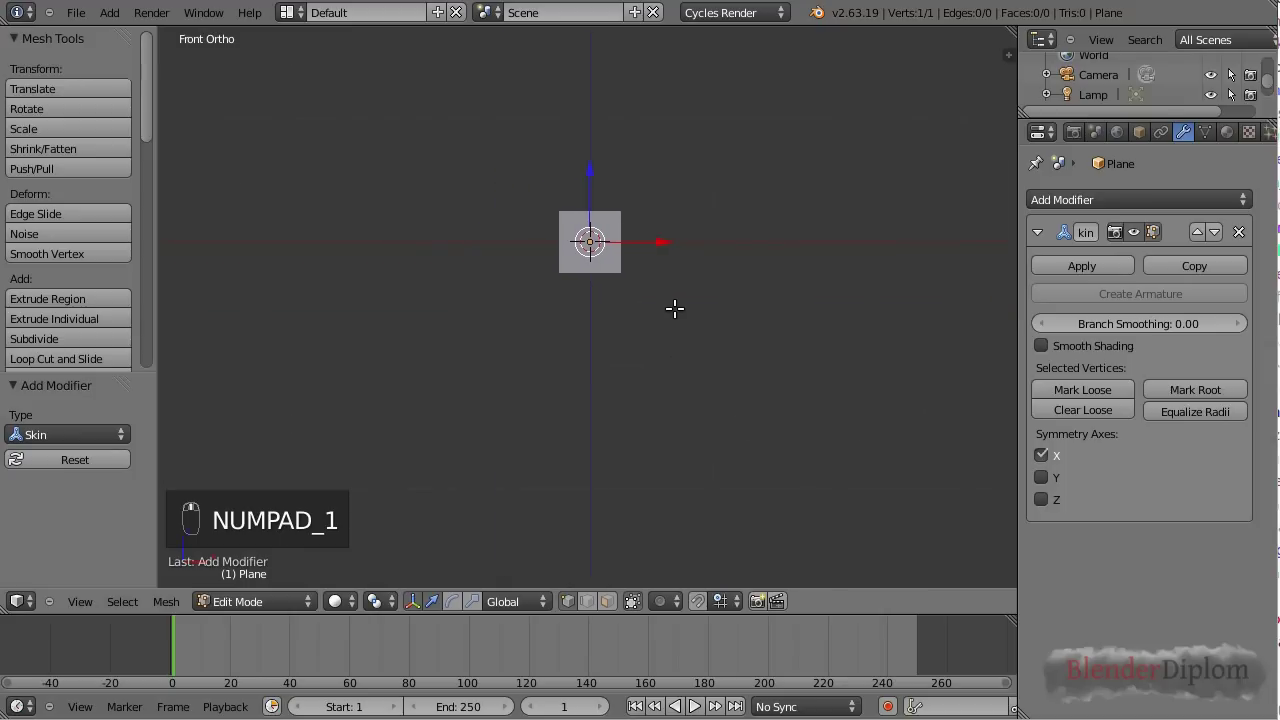
{"action": "key", "text": "e"}
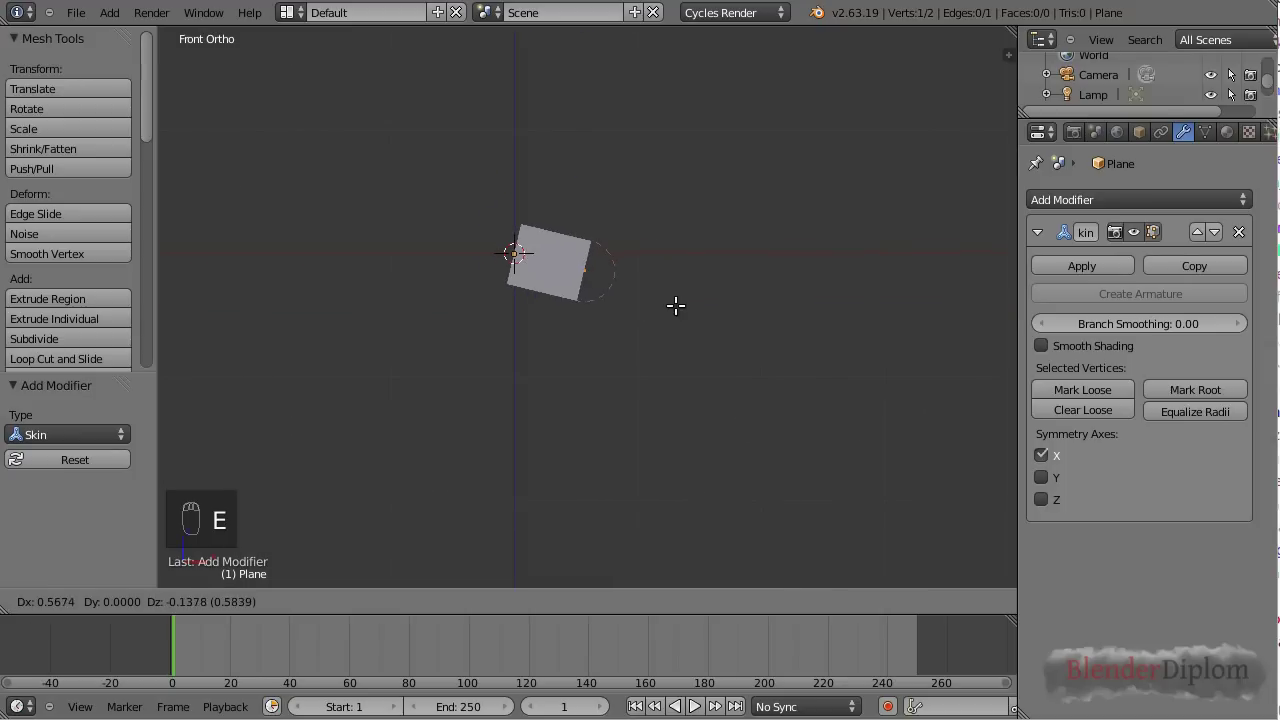
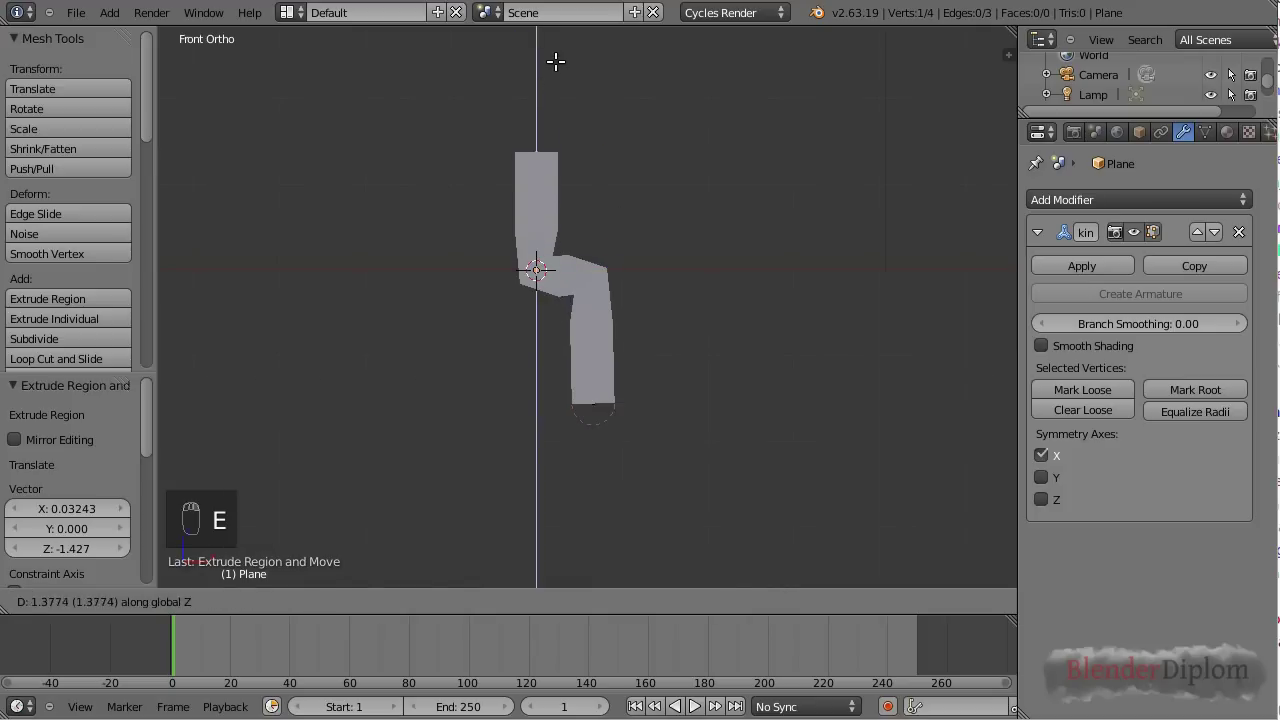
{"action": "left_click_drag", "start_coordinate": [558, 64], "coordinate": [588, 146]}
{"action": "key", "text": "g"}
Step: Extrude a leg downward from the base vertex, mirrored into a pair of legs
{"action": "right_click", "coordinate": [588, 146]}
{"action": "key", "text": "e"}
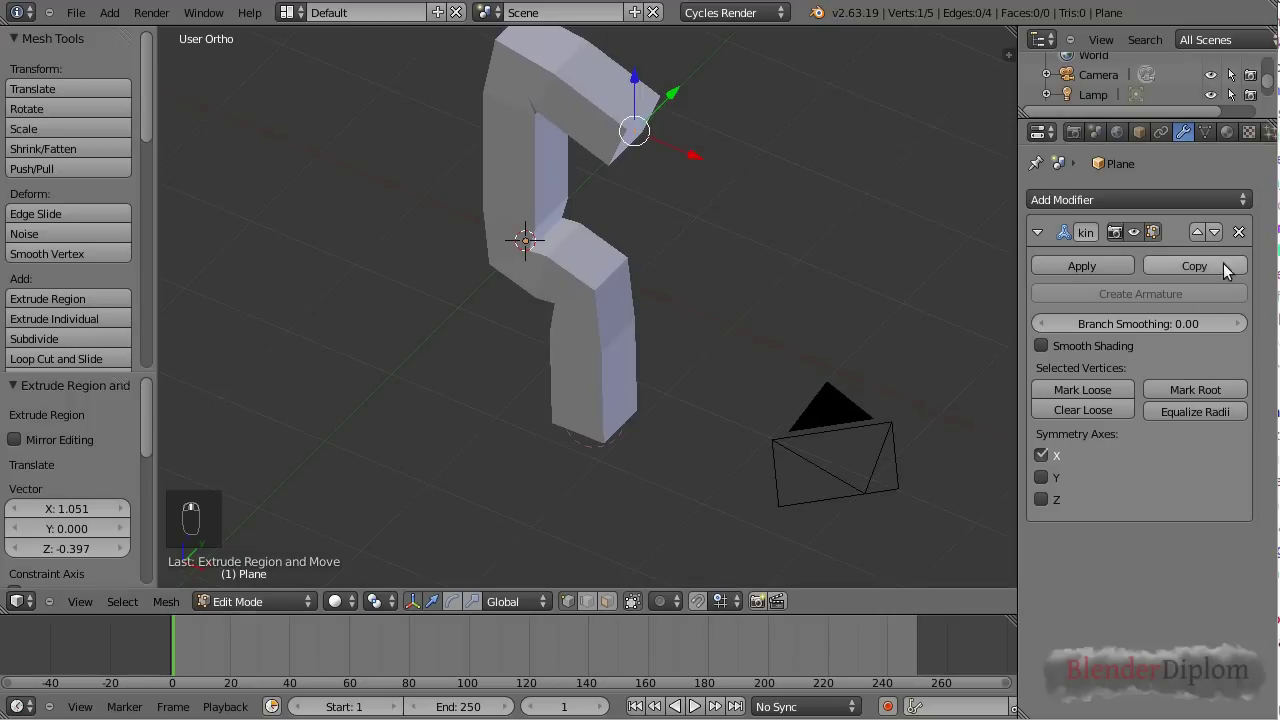
{"action": "left_click_drag", "start_coordinate": [1151, 190], "coordinate": [1235, 558]}
Step: Extrude an arm and neck upward from the top vertex of the spine
{"action": "middle_click", "coordinate": [1235, 558]}
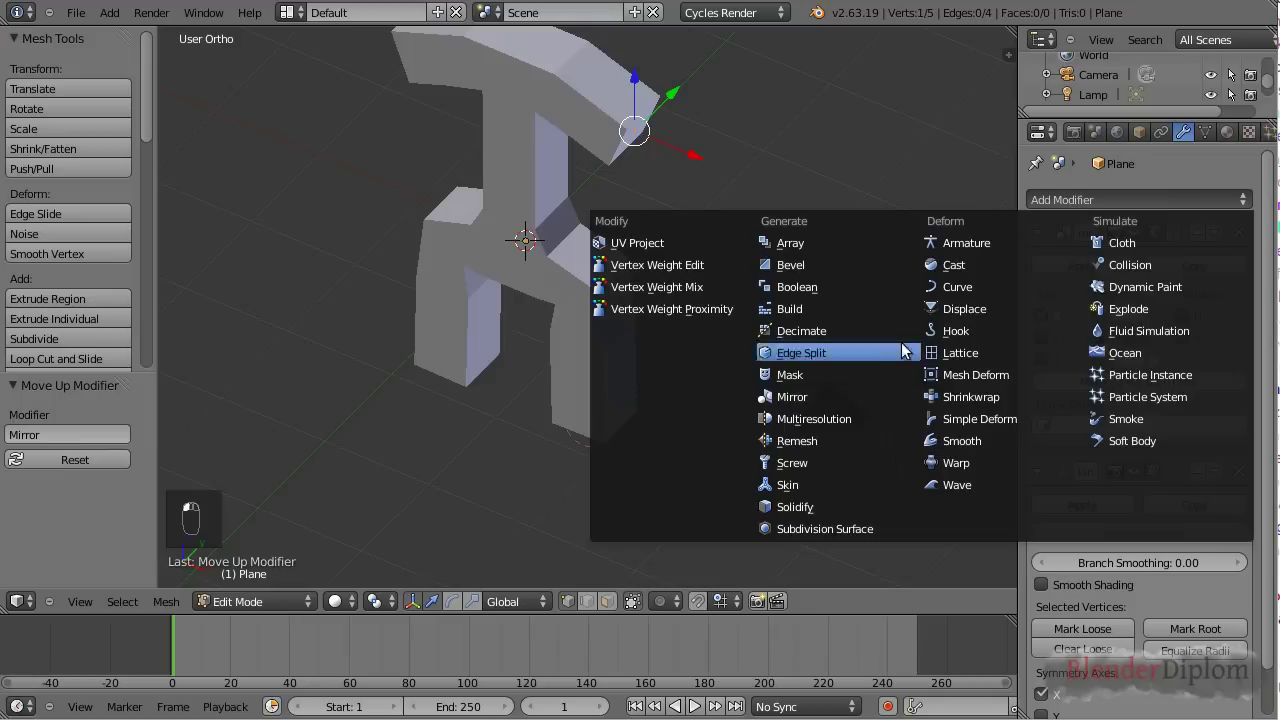
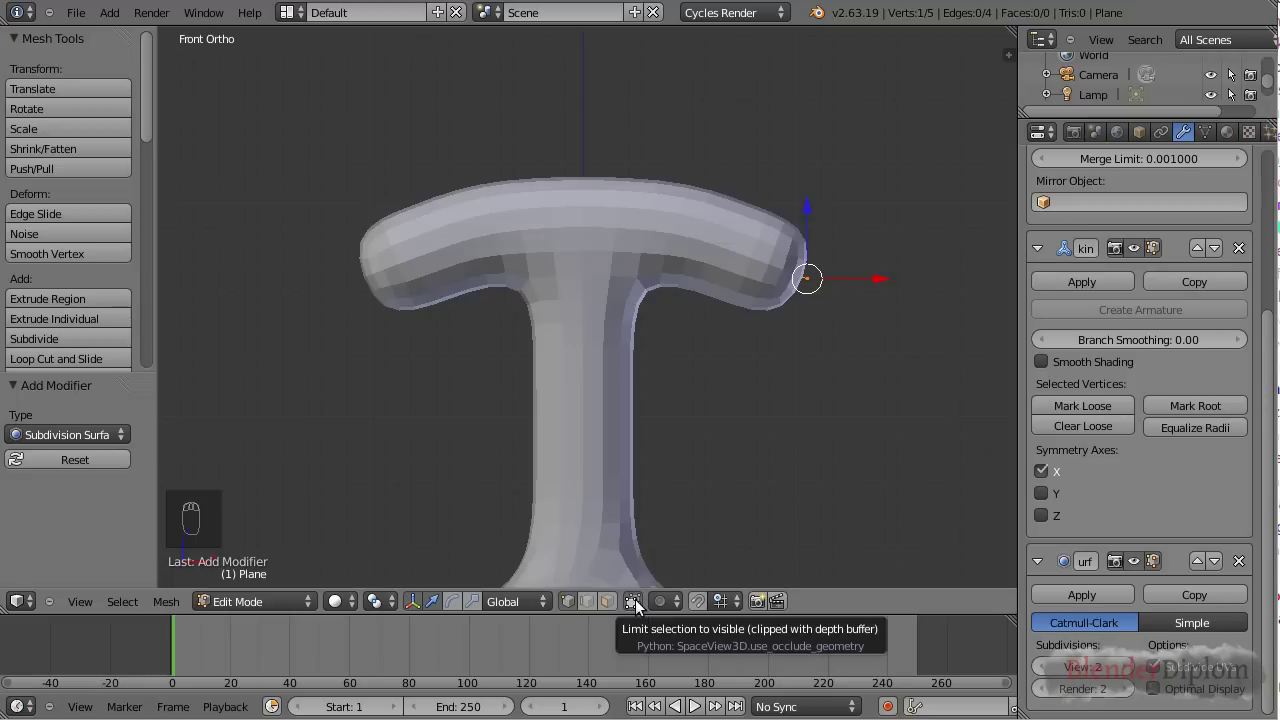
{"action": "left_click_drag", "start_coordinate": [643, 605], "coordinate": [605, 214]}
{"action": "right_click", "coordinate": [591, 195]}
{"action": "key", "text": "e"}
{"action": "middle_click", "coordinate": [629, 223]}
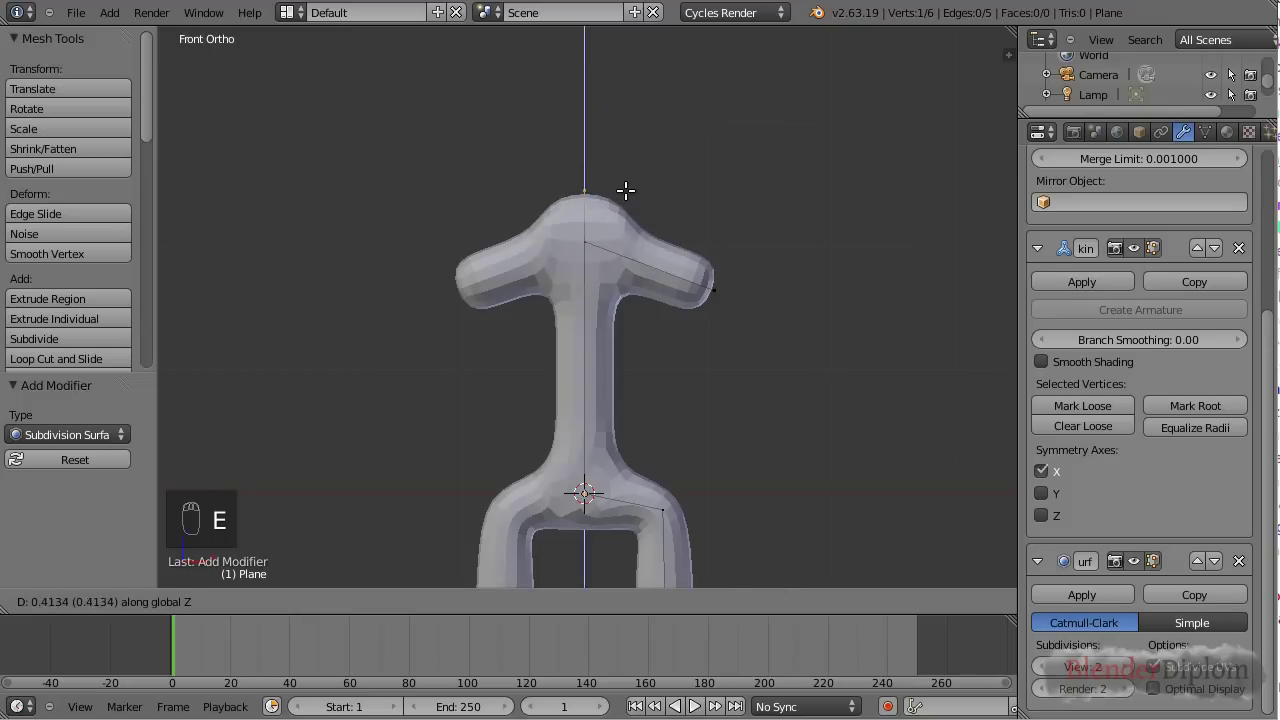
Step: Extrude a head vertex atop the neck and enlarge its skin radius into a round head
{"action": "key", "text": "e"}
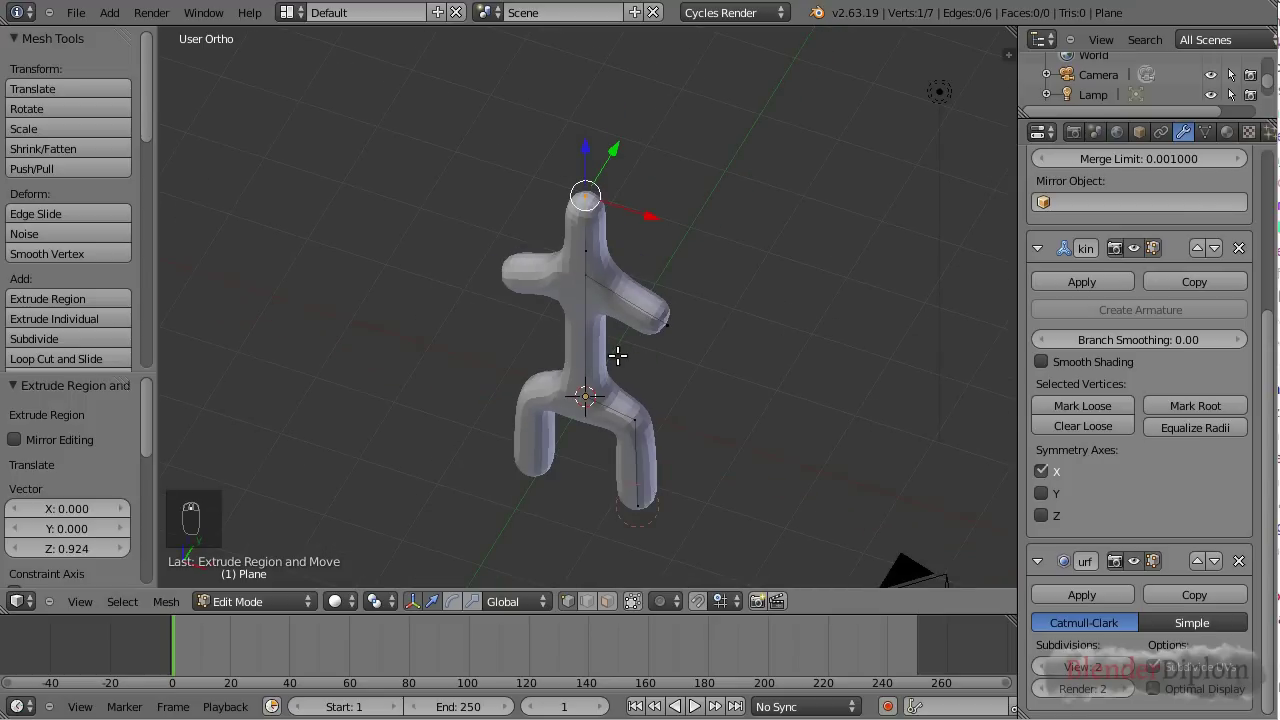
{"action": "key", "text": "ctrl+a"}
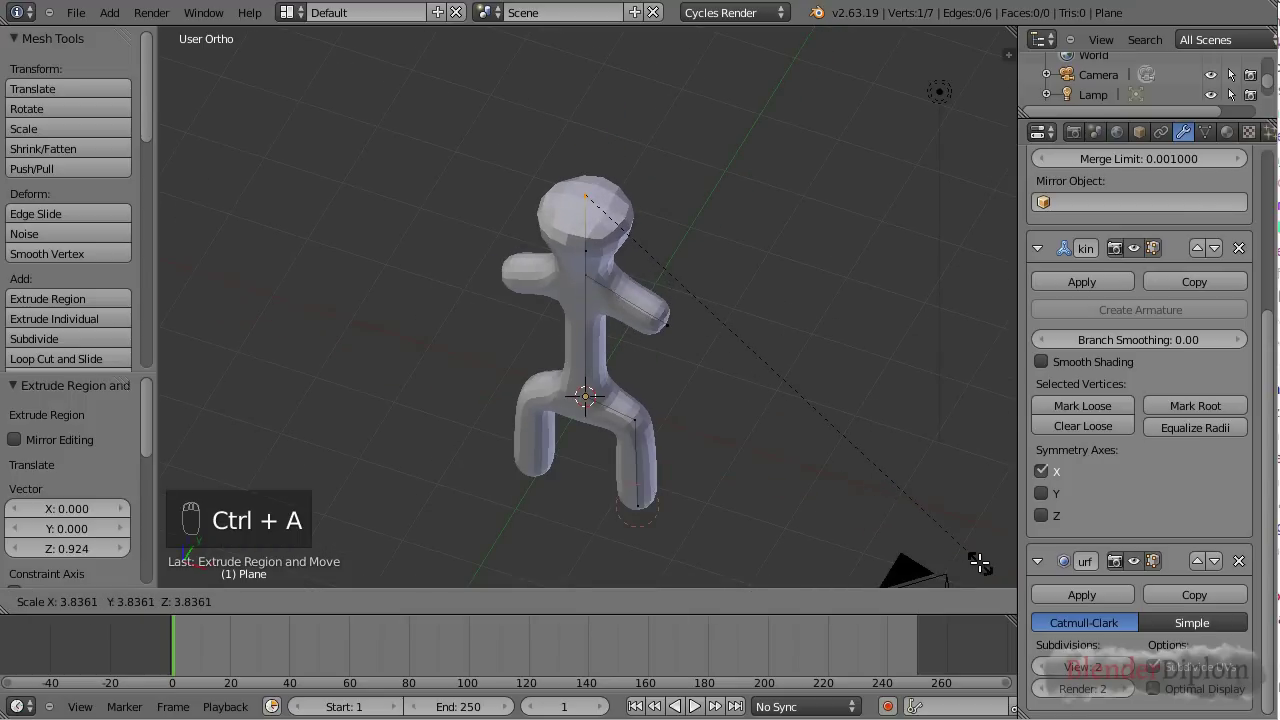
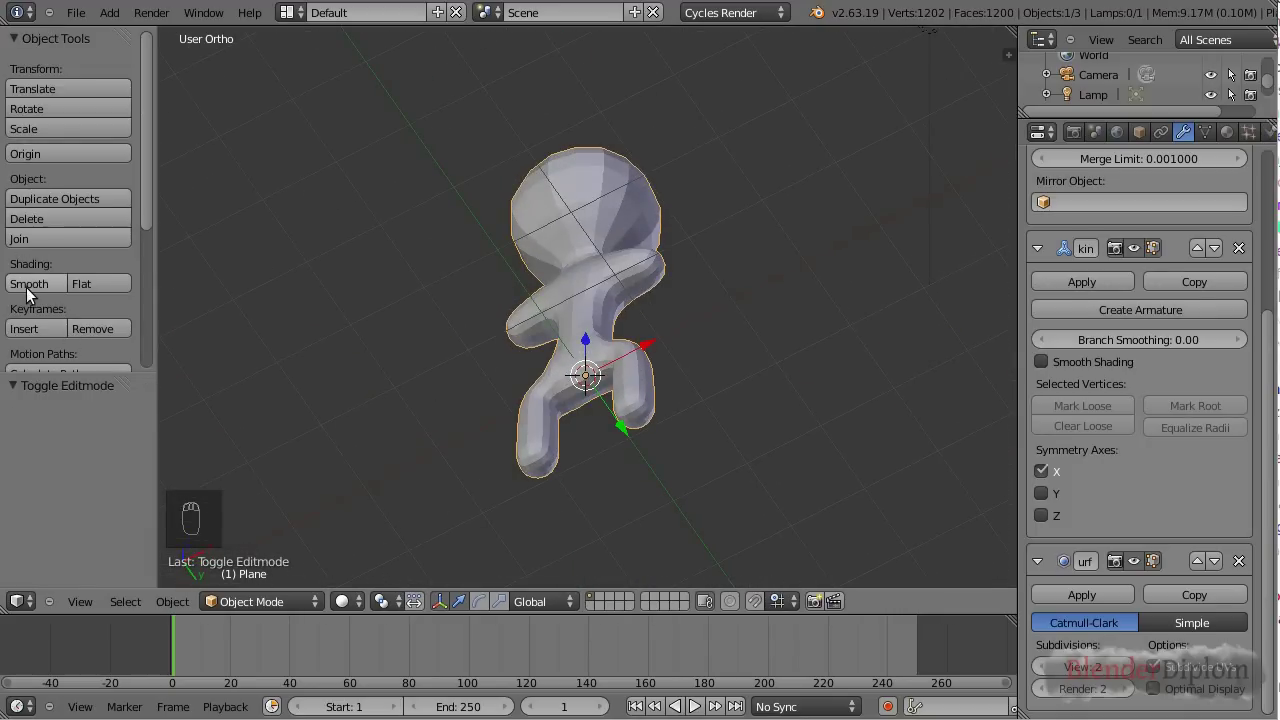
Step: Turn on smooth shading for the skin and return to editing the mesh vertices
{"action": "left_click_drag", "start_coordinate": [32, 291], "coordinate": [1051, 366]}
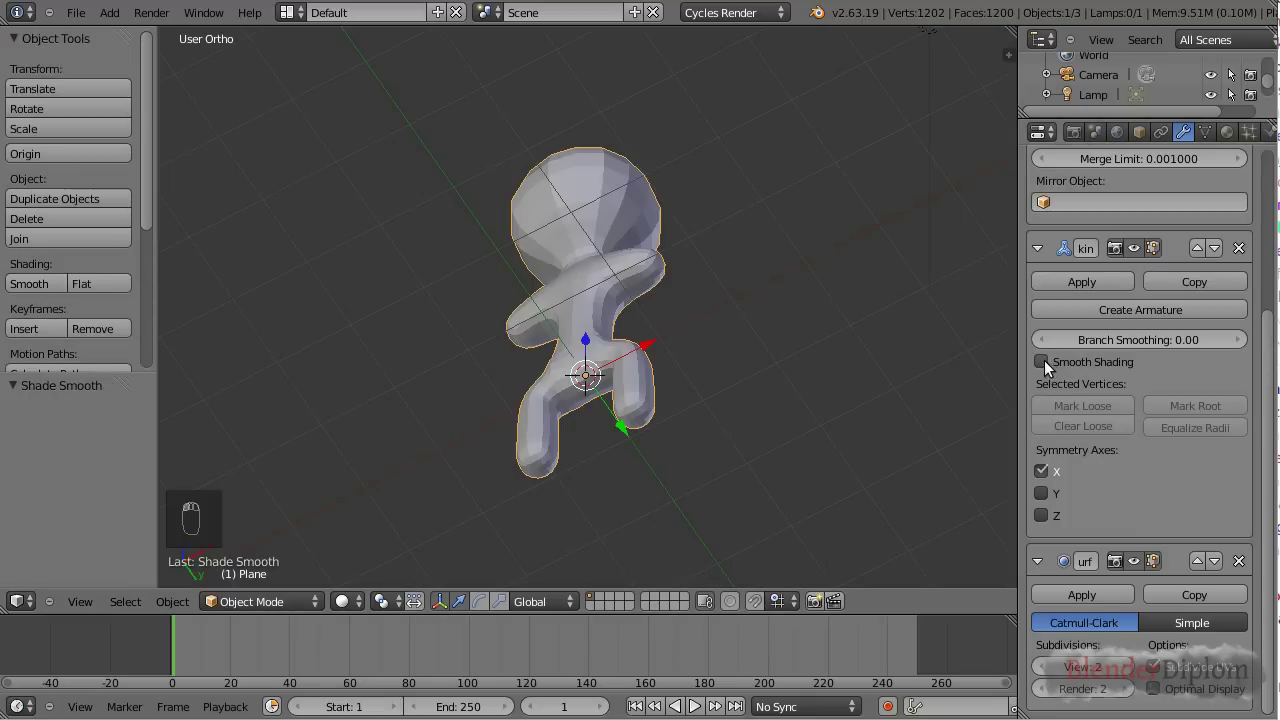
{"action": "left_click_drag", "start_coordinate": [1046, 362], "coordinate": [684, 452]}
{"action": "middle_click", "coordinate": [684, 452]}
{"action": "key", "text": "Tab"}
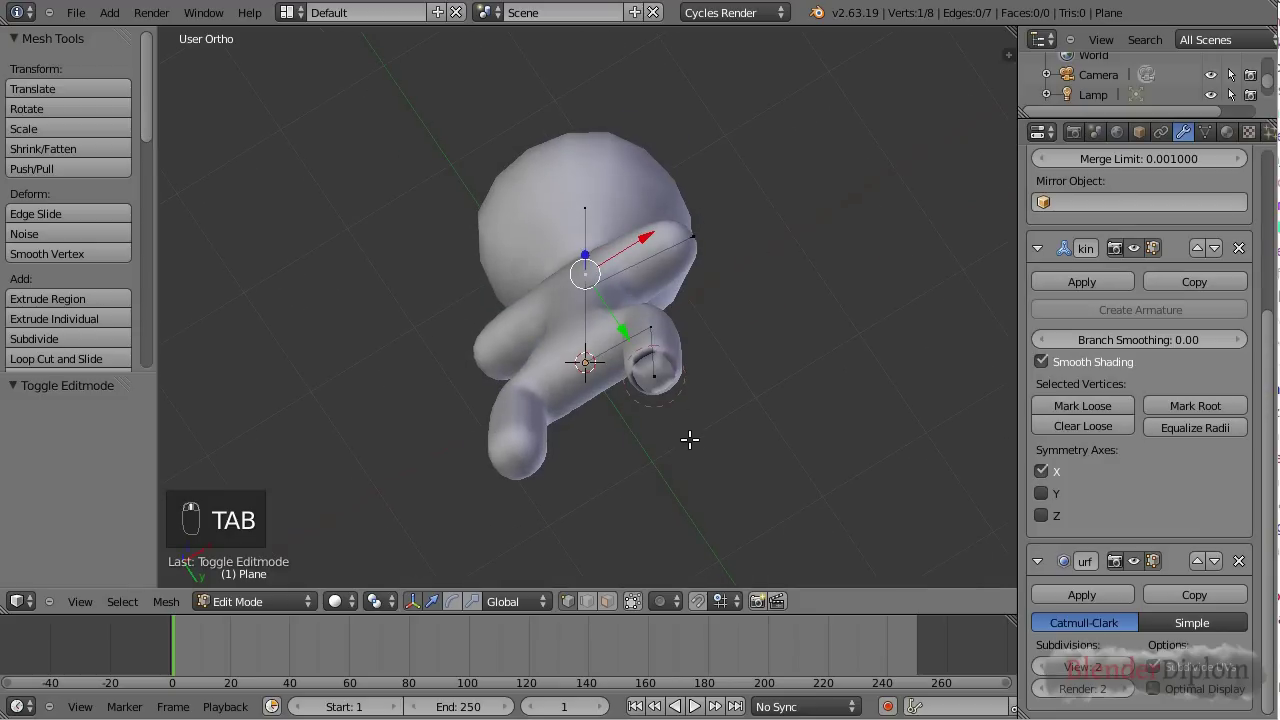
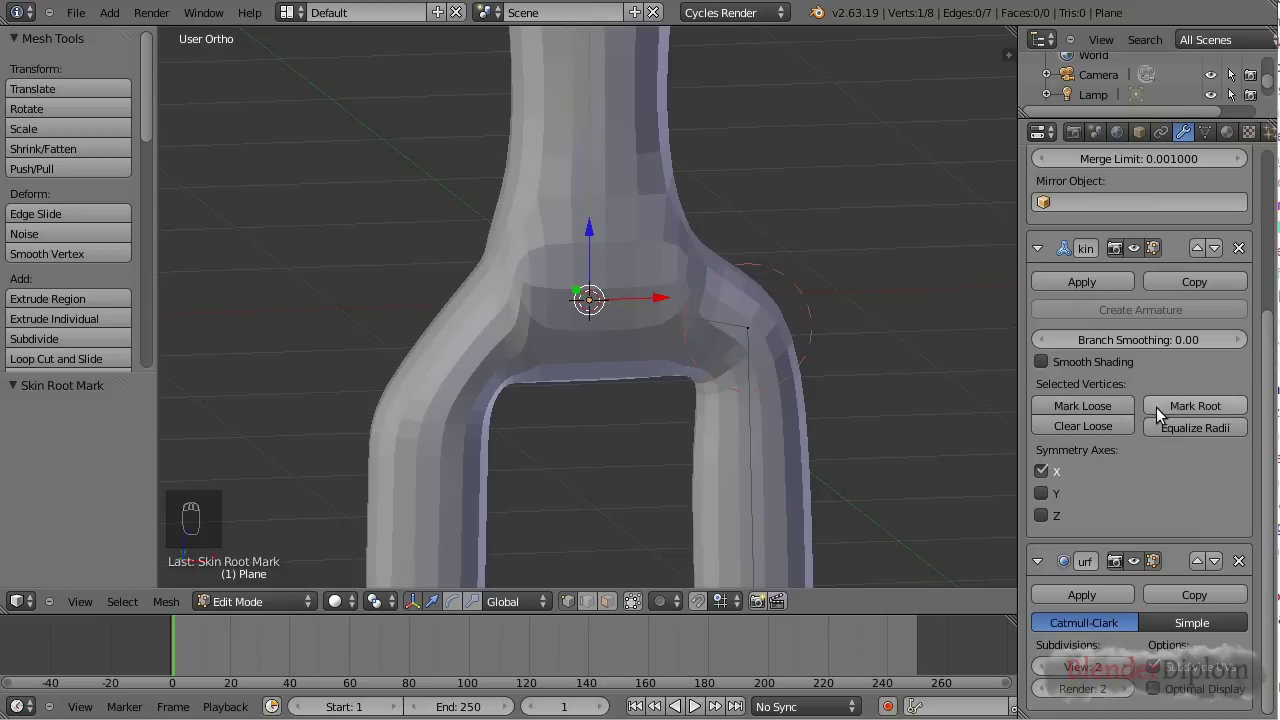
Step: Orbit around the hips to inspect the pelvis vertex before marking it as root
{"action": "left_click_drag", "start_coordinate": [1186, 409], "coordinate": [741, 388]}
{"action": "left_click_drag", "start_coordinate": [741, 388], "coordinate": [676, 311]}
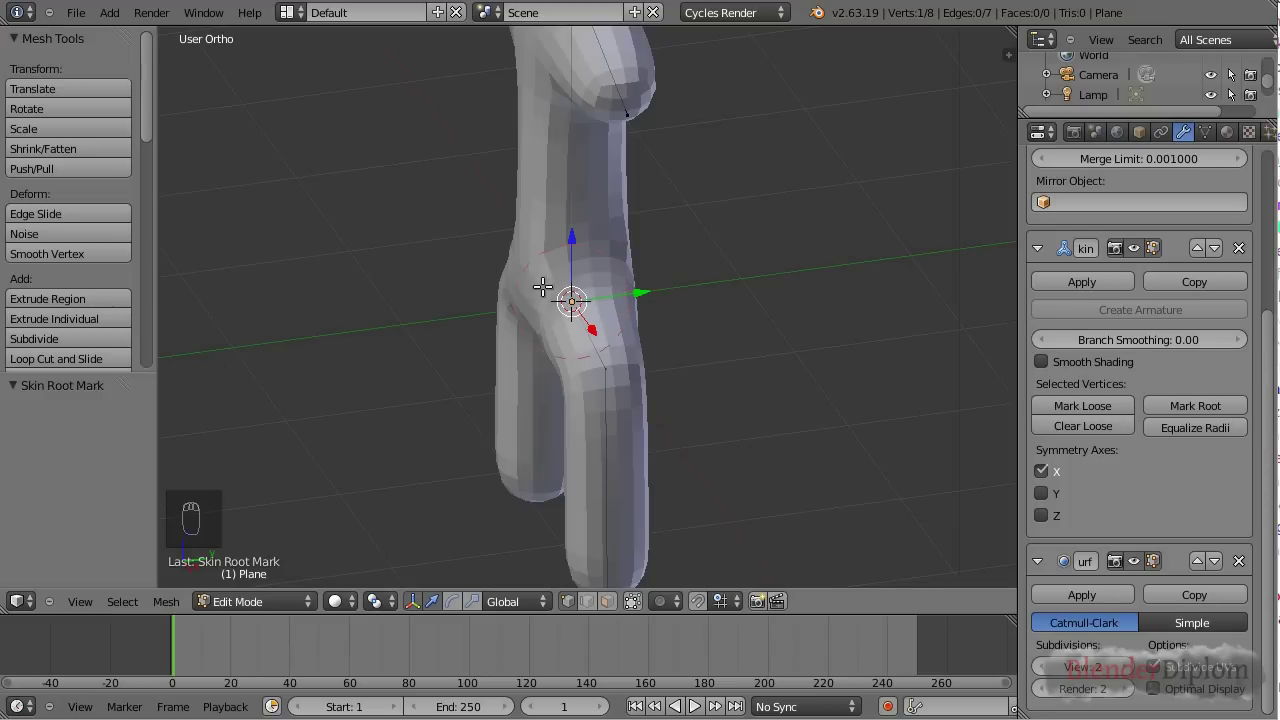
{"action": "middle_click", "coordinate": [441, 321]}
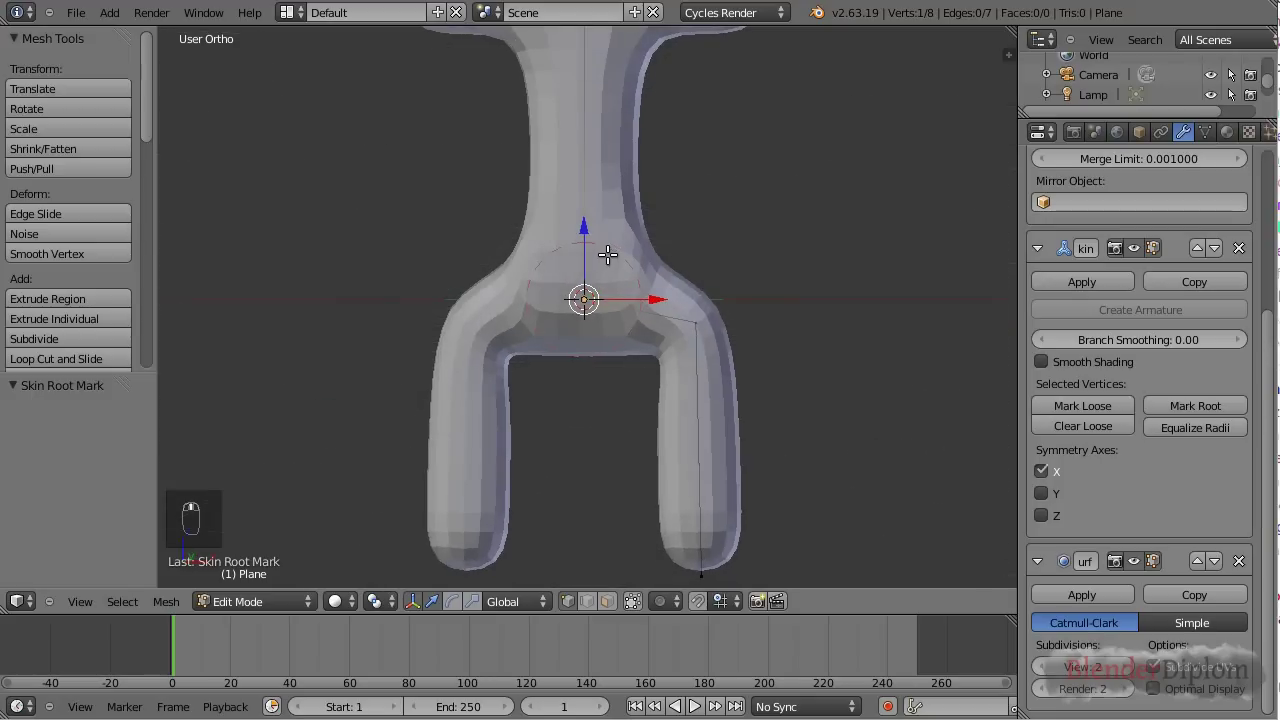
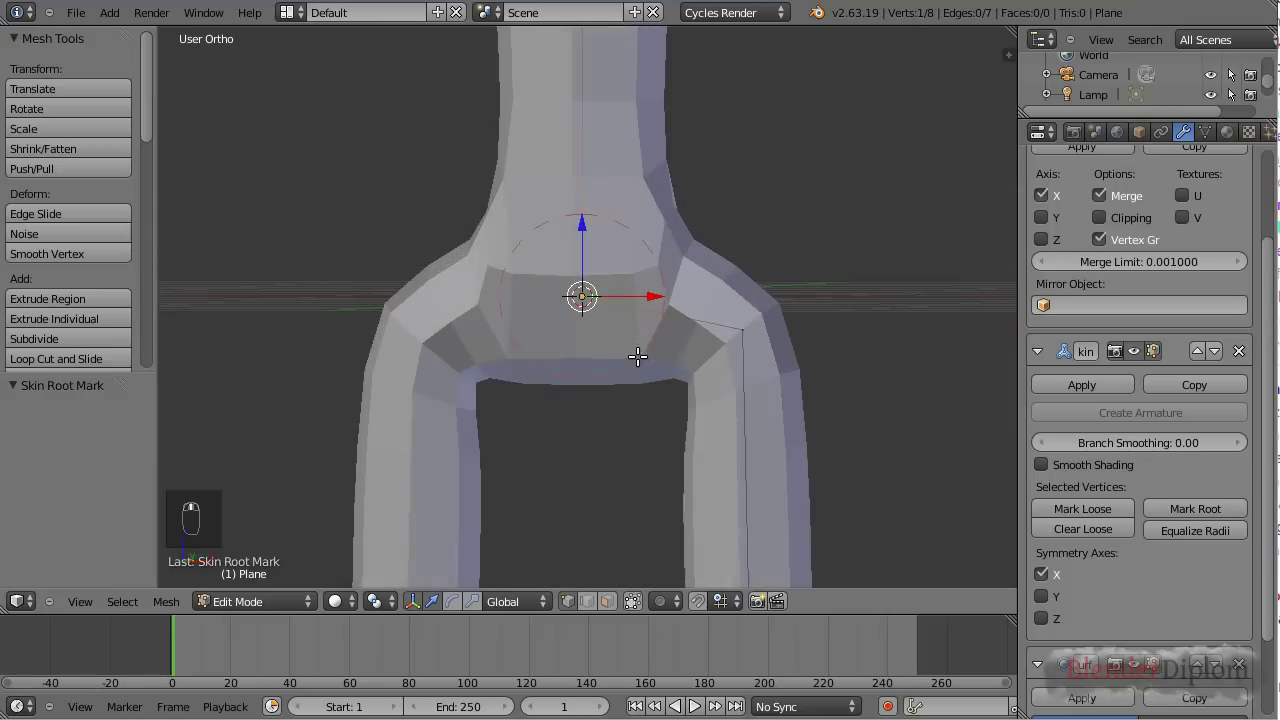
Step: Move the hip vertex downward to reshape the pelvis
{"action": "key", "text": "g"}
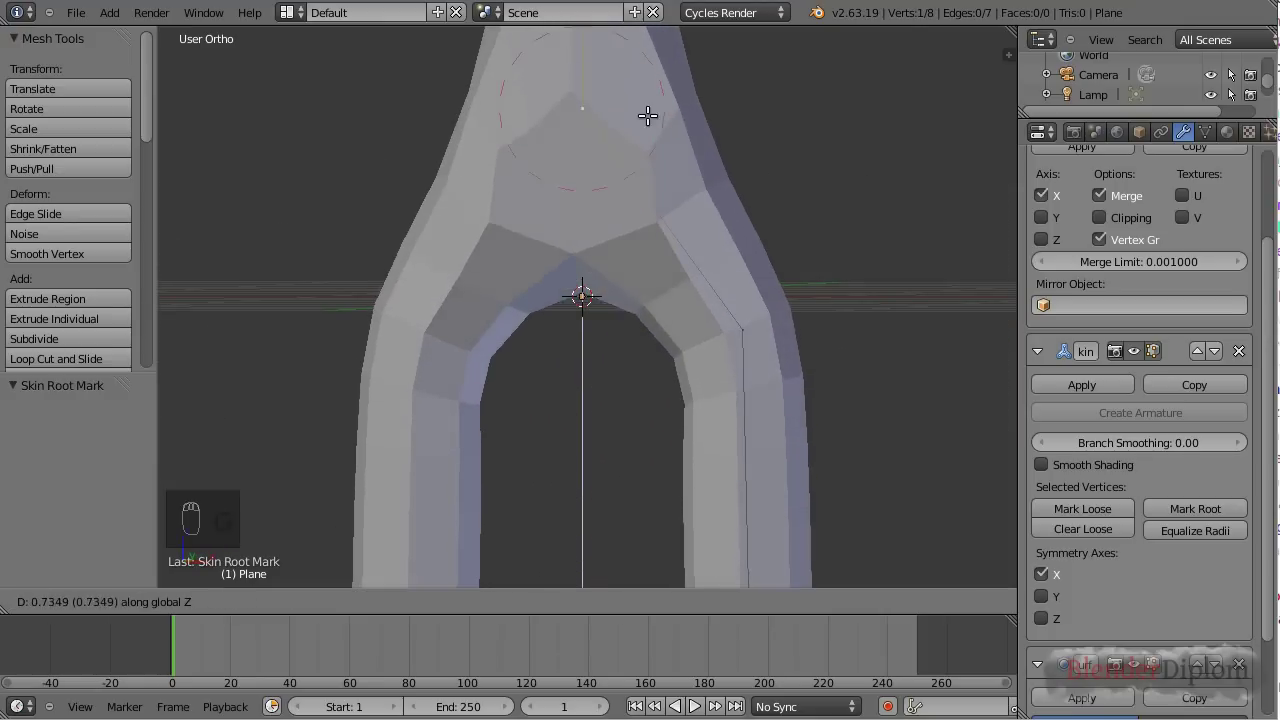
{"action": "left_click_drag", "start_coordinate": [698, 325], "coordinate": [691, 378]}
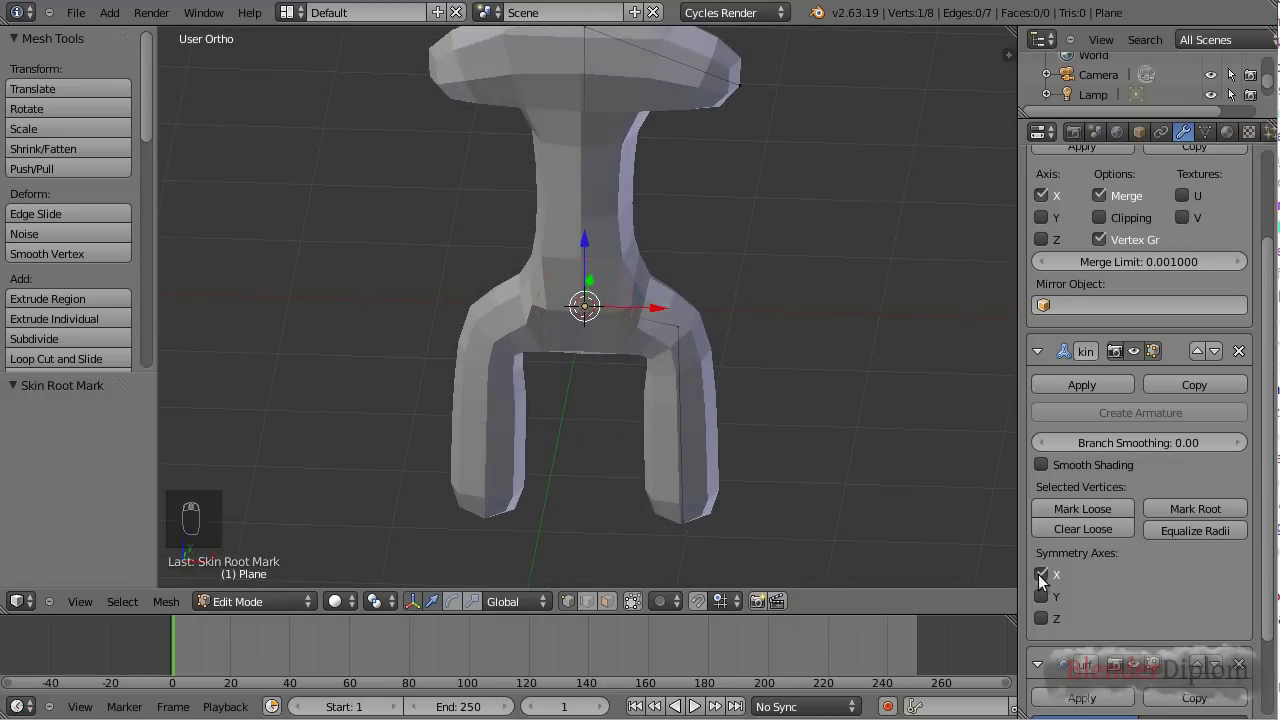
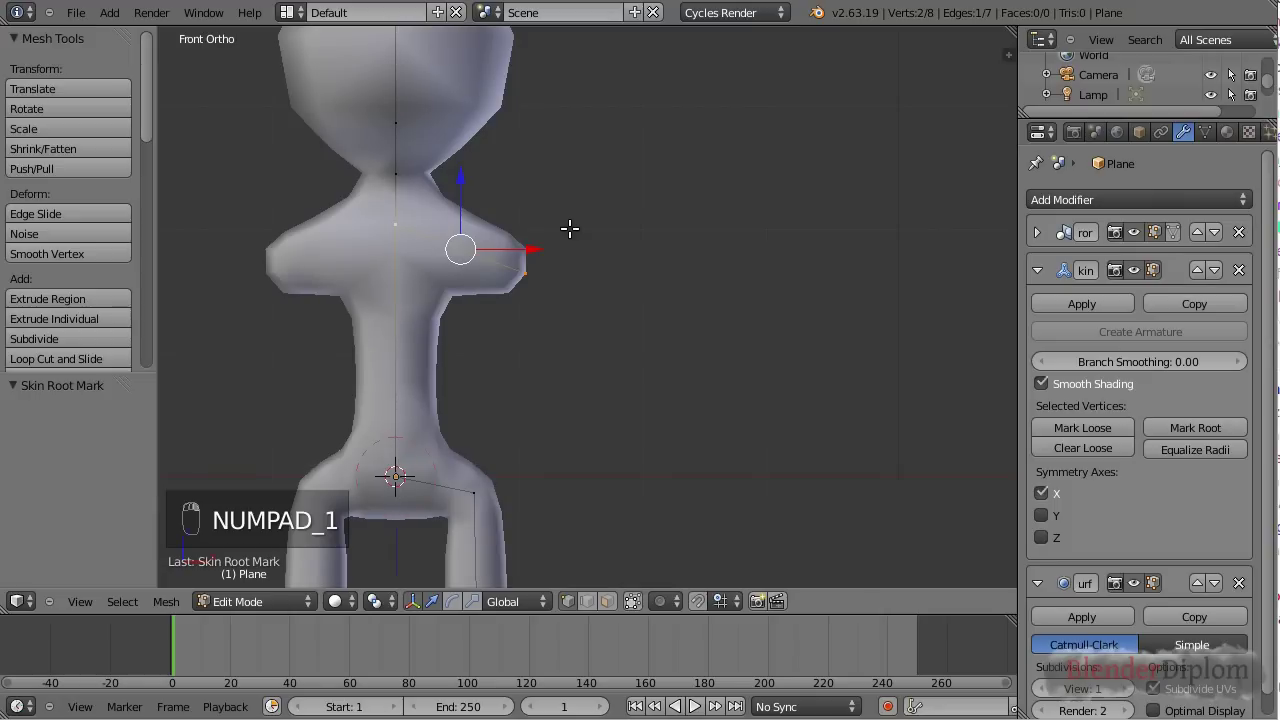
Step: Subdivide the arm edge to add a joint and move the new vertex along the arm
{"action": "key", "text": "w"}
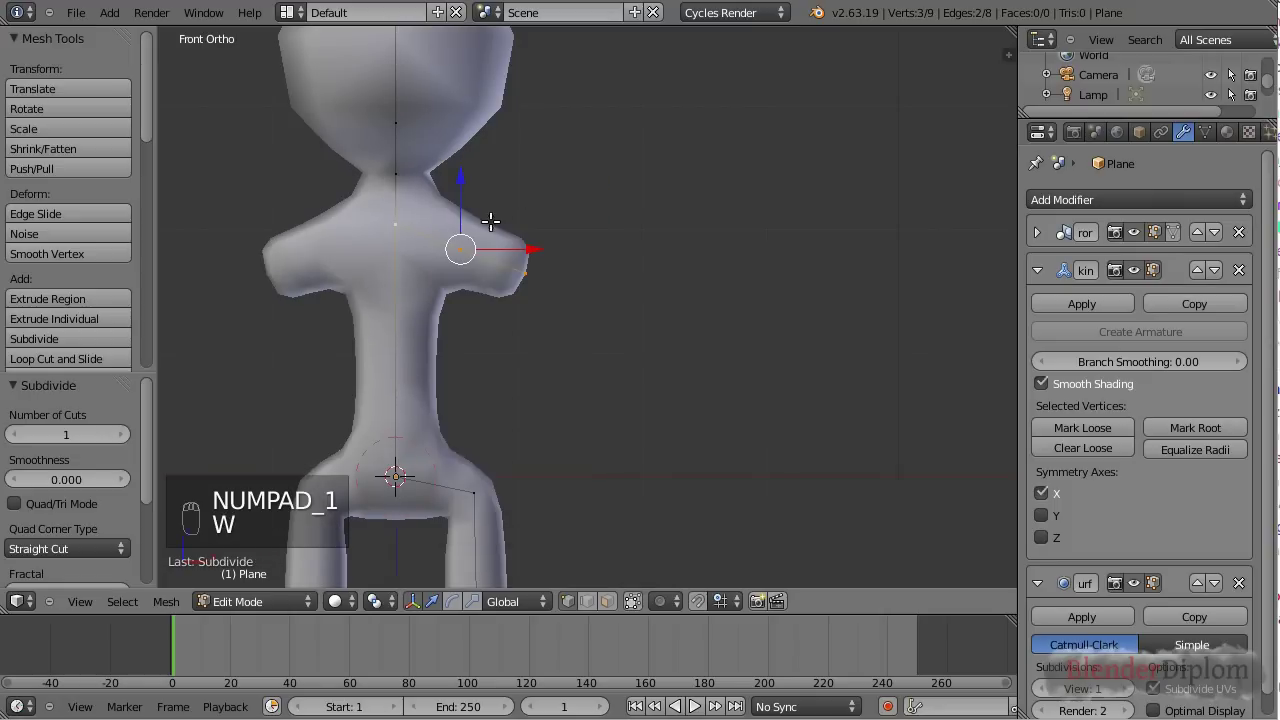
{"action": "right_click", "coordinate": [464, 249]}
{"action": "key", "text": "g"}
{"action": "left_click_drag", "start_coordinate": [471, 215], "coordinate": [628, 247]}
{"action": "key", "text": "g"}
{"action": "double_click", "coordinate": [610, 244]}
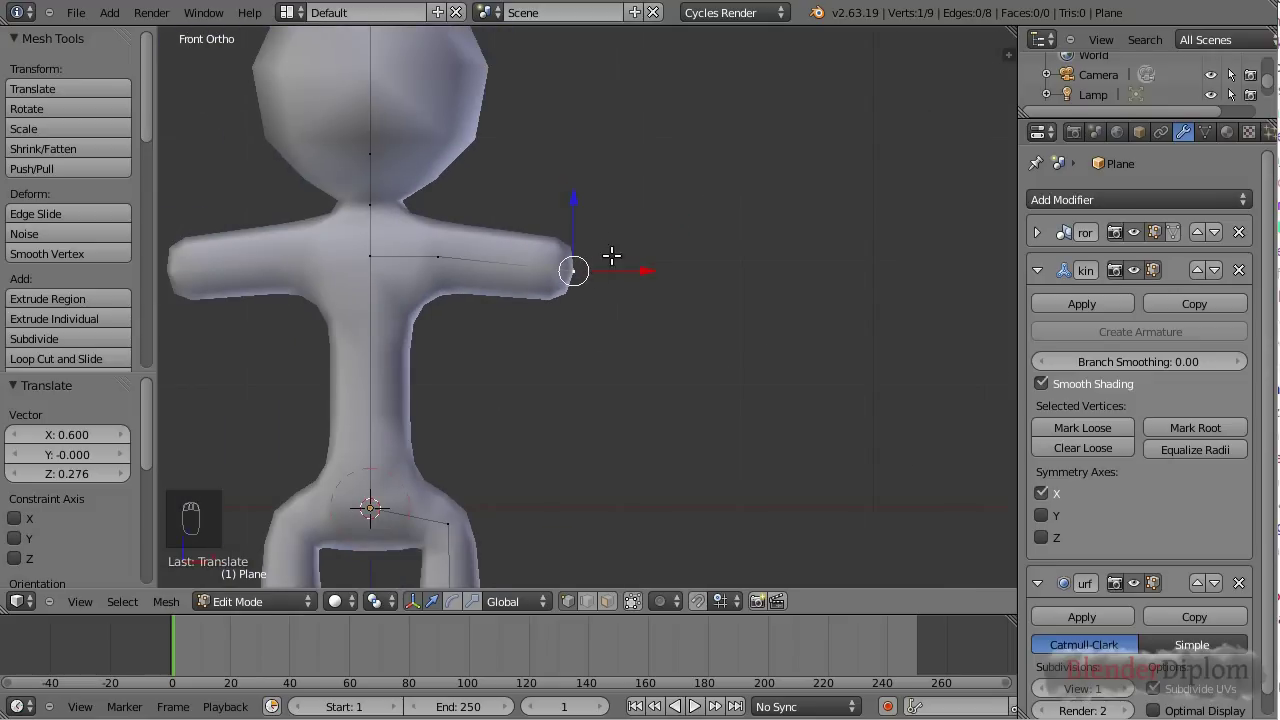
Step: Extrude the first finger and thumb sections out of the hand vertex
{"action": "key", "text": "e"}
{"action": "left_click", "coordinate": [619, 255]}
{"action": "key", "text": "e"}
{"action": "key", "text": "e"}
{"action": "left_click_drag", "start_coordinate": [642, 360], "coordinate": [655, 351]}
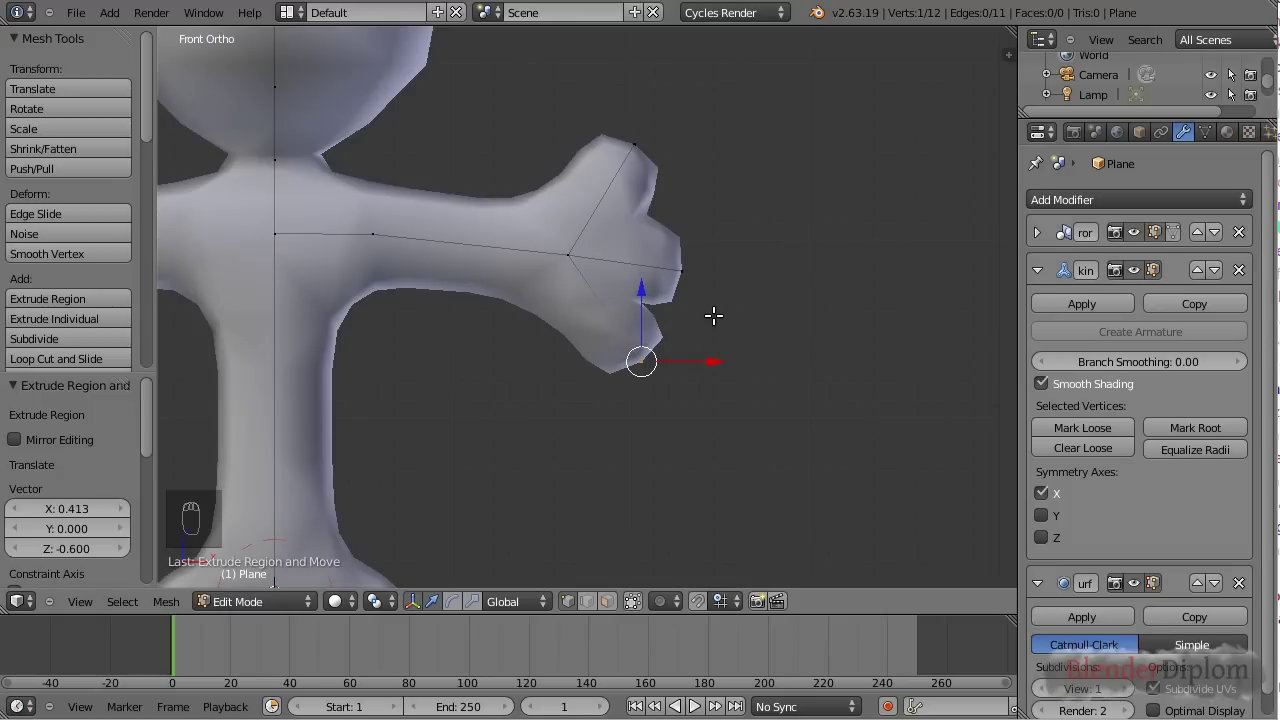
Step: Select the hand and finger vertices and mark them loose so the palm rounds out
{"action": "right_click", "coordinate": [574, 257]}
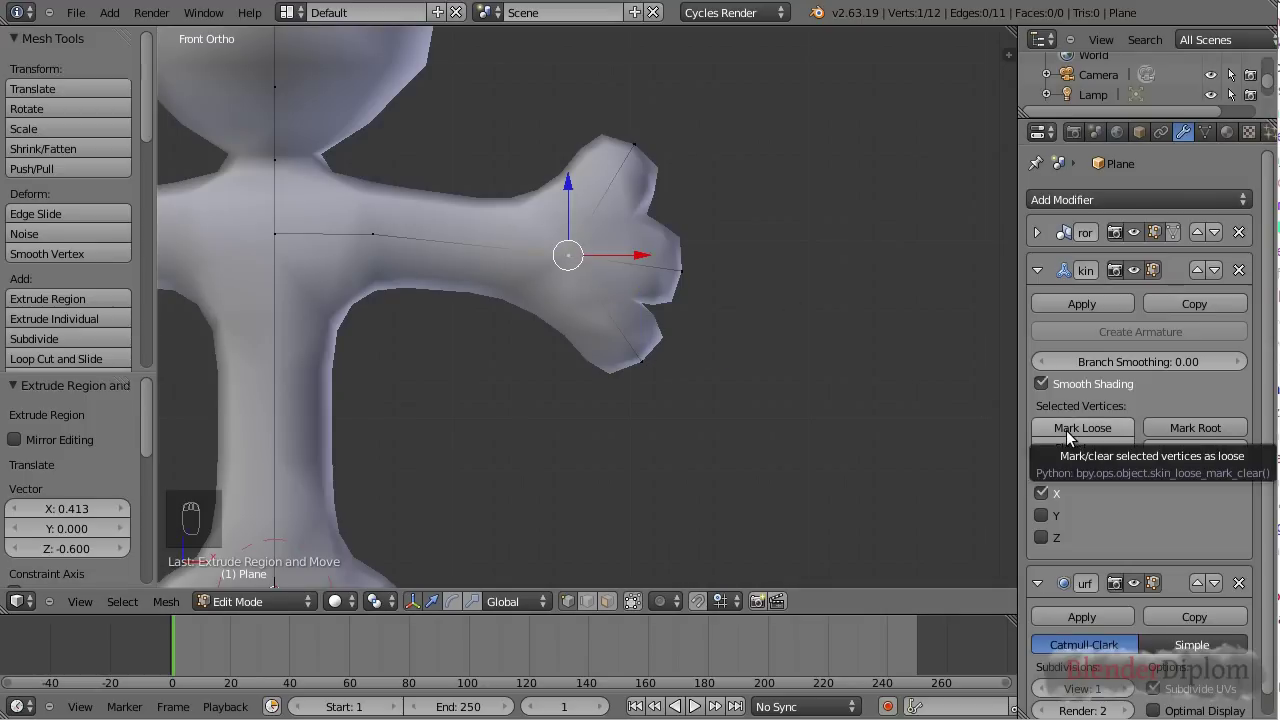
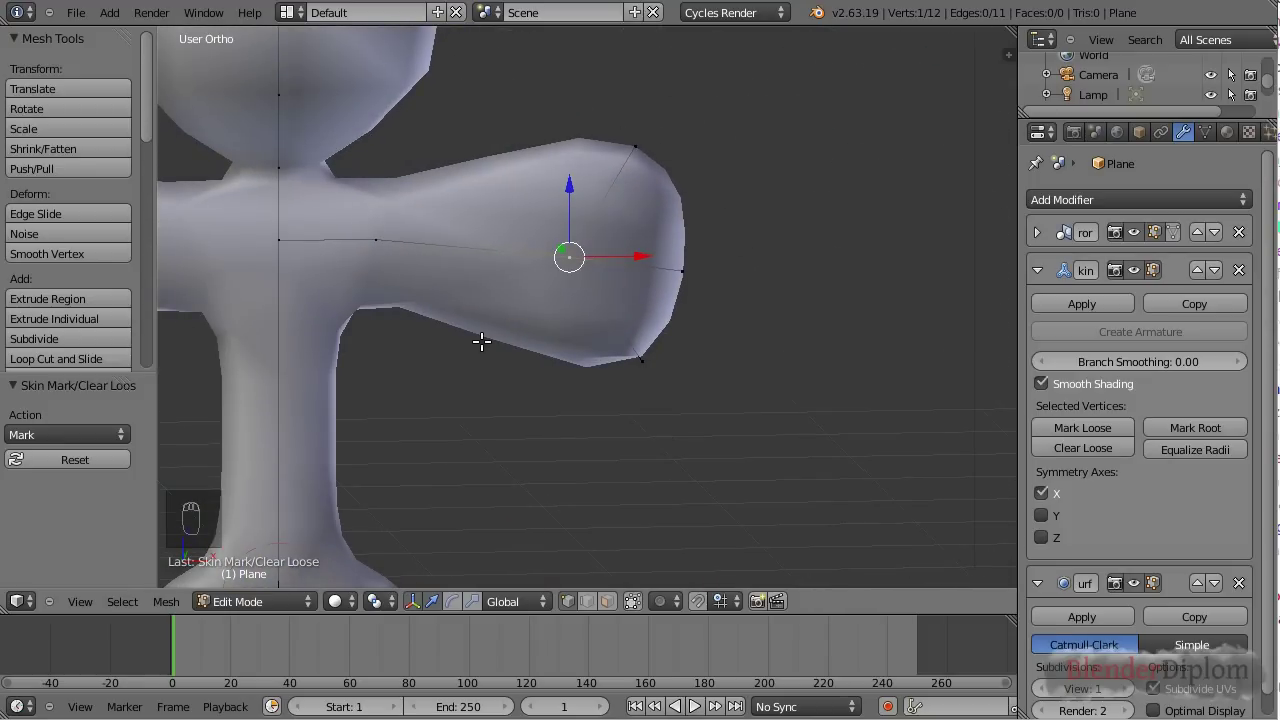
{"action": "right_click", "coordinate": [377, 236]}
{"action": "key", "text": "w"}
{"action": "right_click", "coordinate": [468, 251]}
{"action": "key", "text": "g"}
{"action": "left_click", "coordinate": [555, 237]}
Step: In front view, shift the wrist vertex toward the shoulder to narrow the forearm
{"action": "key", "text": "KP_1"}
{"action": "key", "text": "g"}
{"action": "left_click_drag", "start_coordinate": [598, 238], "coordinate": [538, 210]}
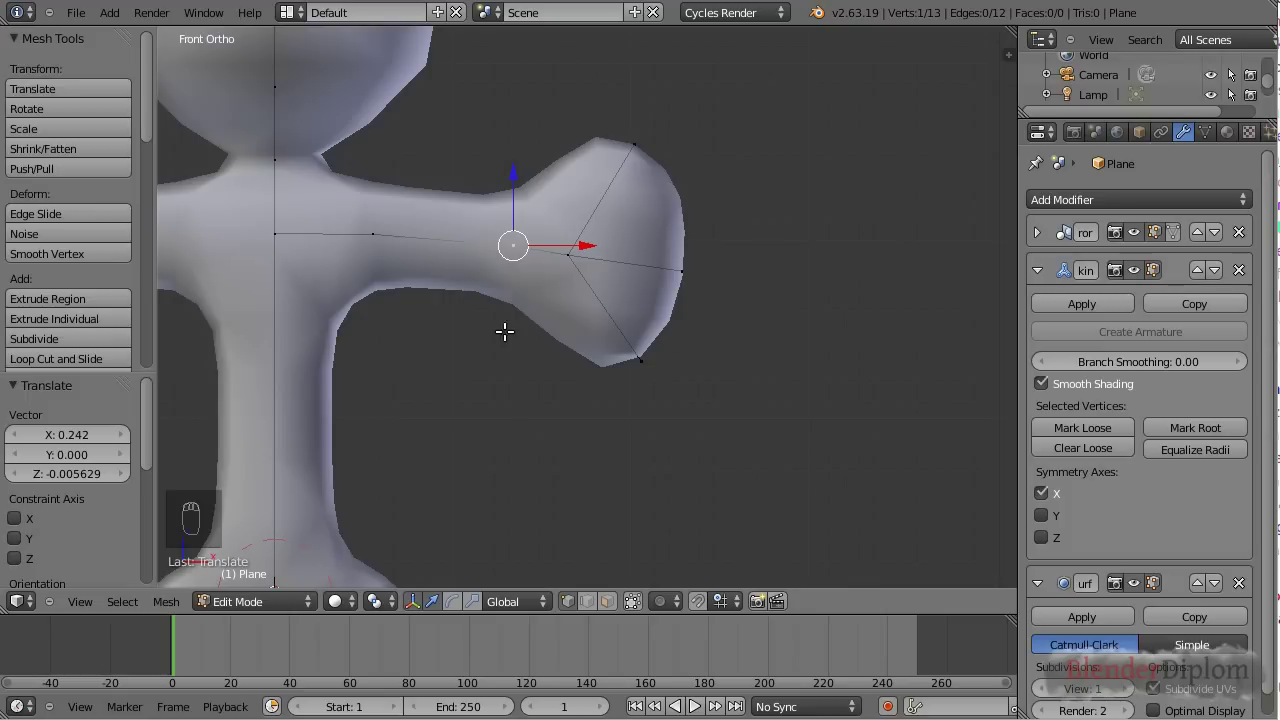
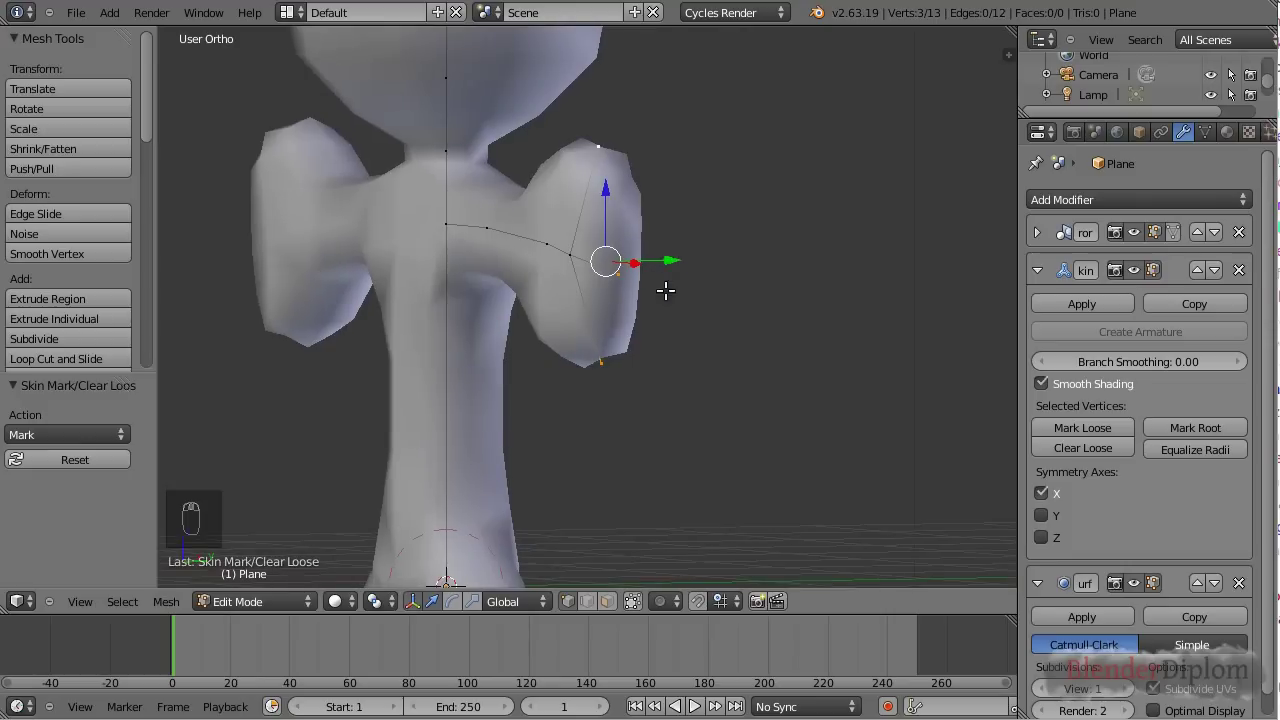
Step: Scale up the hand vertex's skin radius to broaden the palm
{"action": "key", "text": "ctrl+a"}
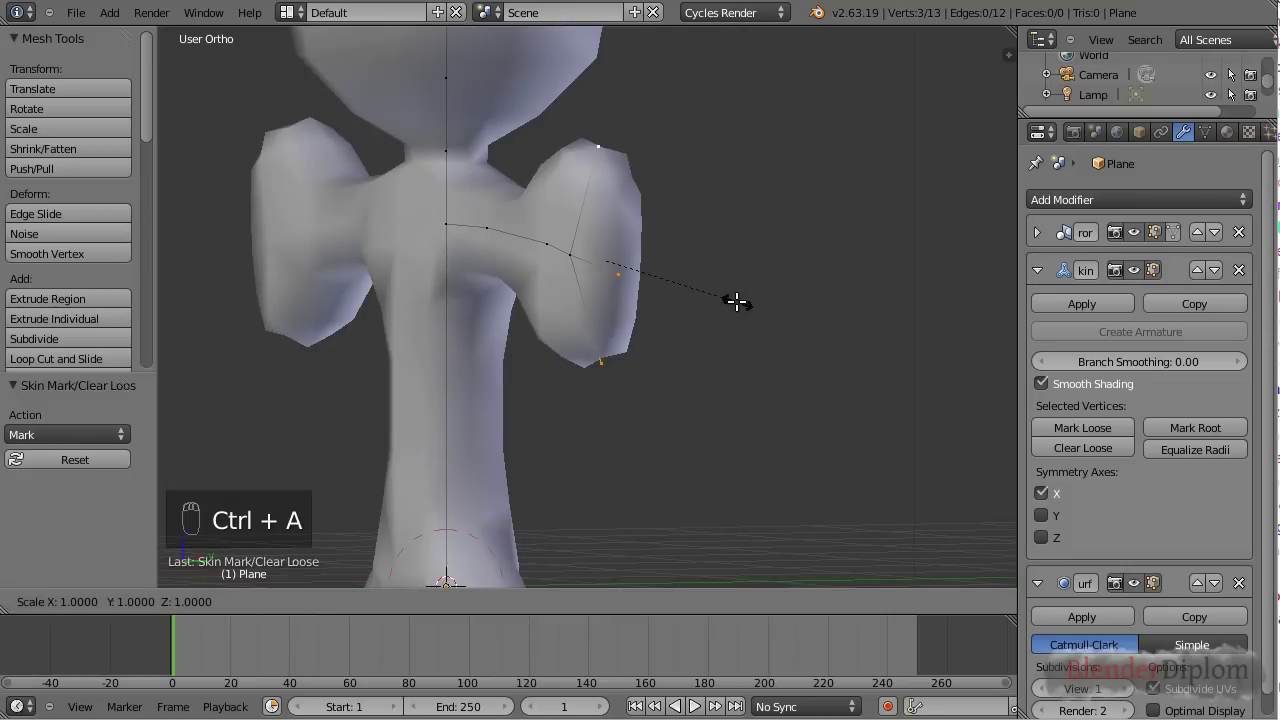
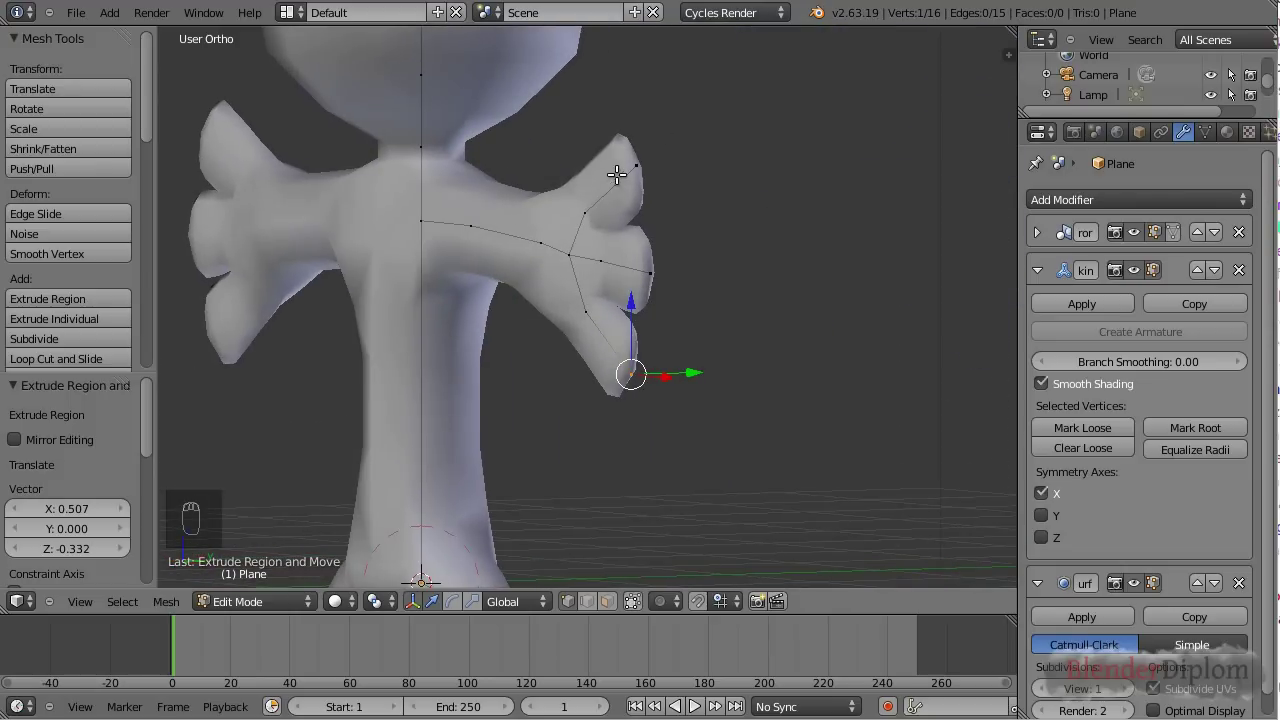
Step: Subdivide and straighten the upper finger by repositioning its fingertip vertex
{"action": "left_click_drag", "start_coordinate": [648, 167], "coordinate": [1193, 454]}
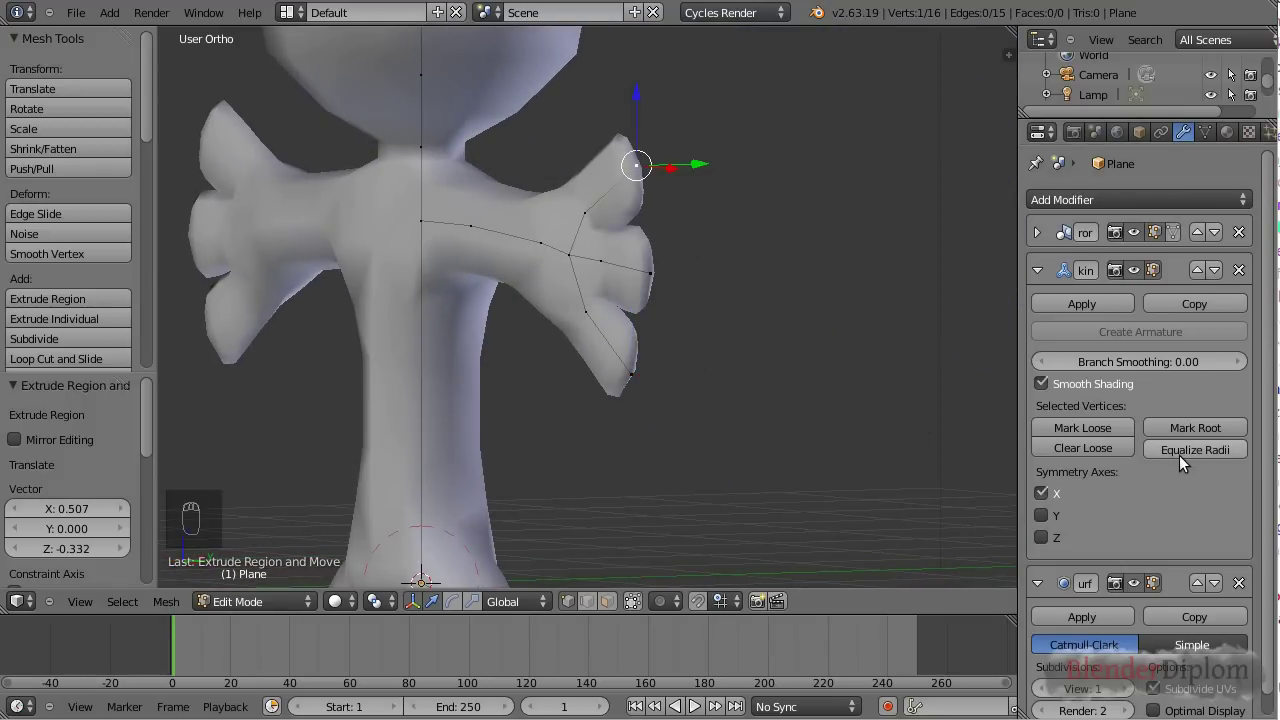
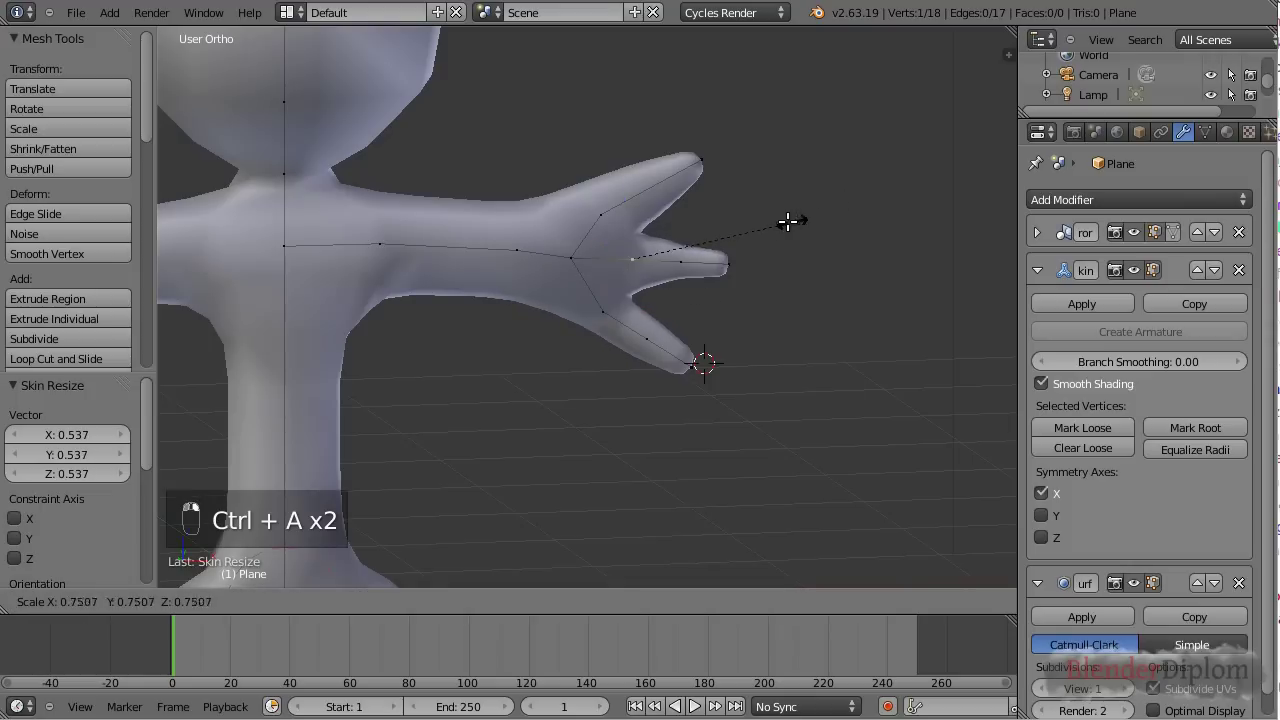
{"action": "left_click", "coordinate": [731, 235]}
{"action": "middle_click", "coordinate": [594, 220]}
{"action": "right_click", "coordinate": [760, 171]}
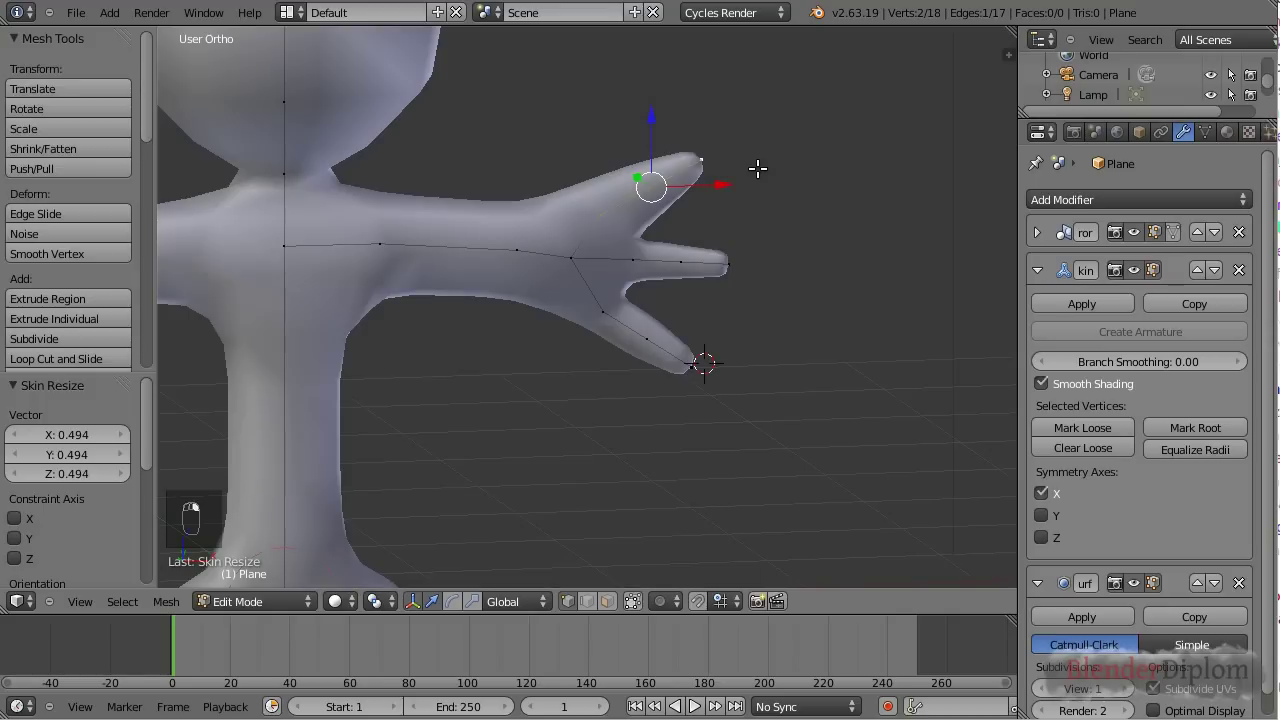
{"action": "key", "text": "w"}
{"action": "right_click", "coordinate": [666, 193]}
{"action": "key", "text": "KP_1"}
{"action": "key", "text": "g"}
Step: Move the thumb tip and lower fingertip so the fingers sit flat and evenly spread
{"action": "right_click", "coordinate": [666, 195]}
{"action": "left_click_drag", "start_coordinate": [704, 167], "coordinate": [699, 371]}
{"action": "key", "text": "g"}
{"action": "key", "text": "g"}
{"action": "key", "text": "g"}
{"action": "left_click", "coordinate": [660, 323]}
{"action": "key", "text": "g"}
{"action": "key", "text": "g"}
{"action": "left_click_drag", "start_coordinate": [625, 331], "coordinate": [683, 337]}
{"action": "key", "text": "g"}
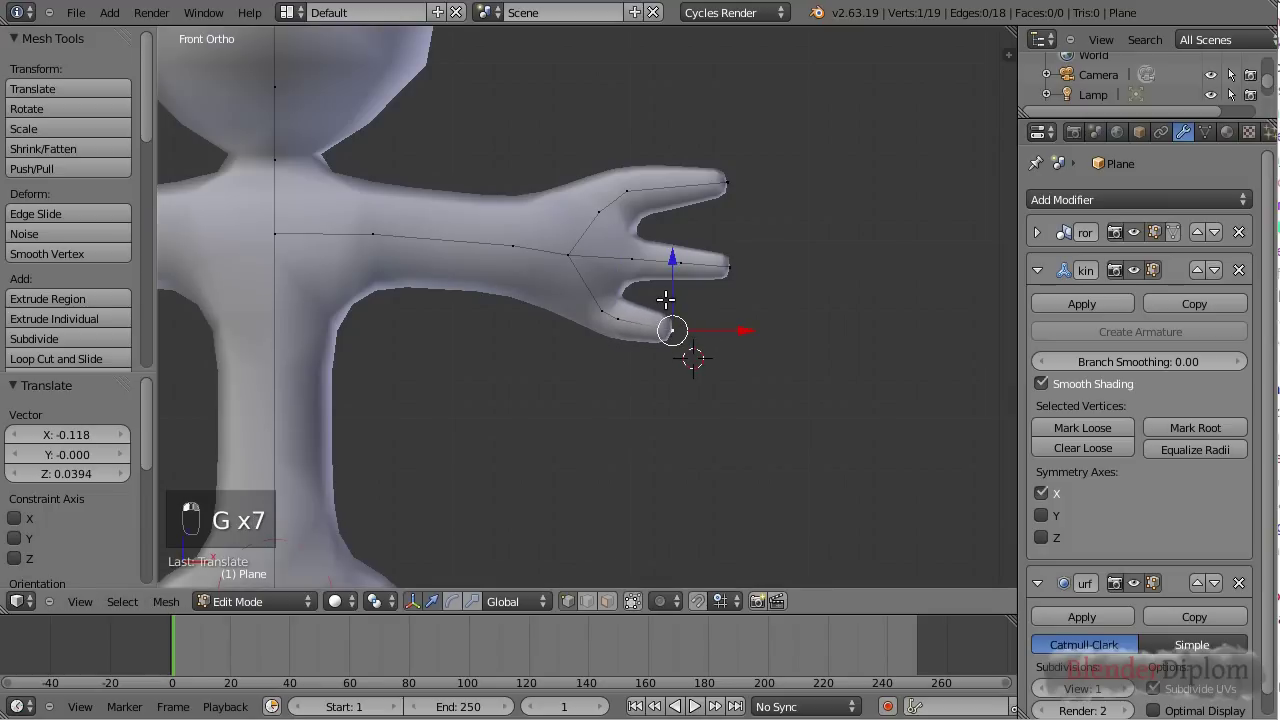
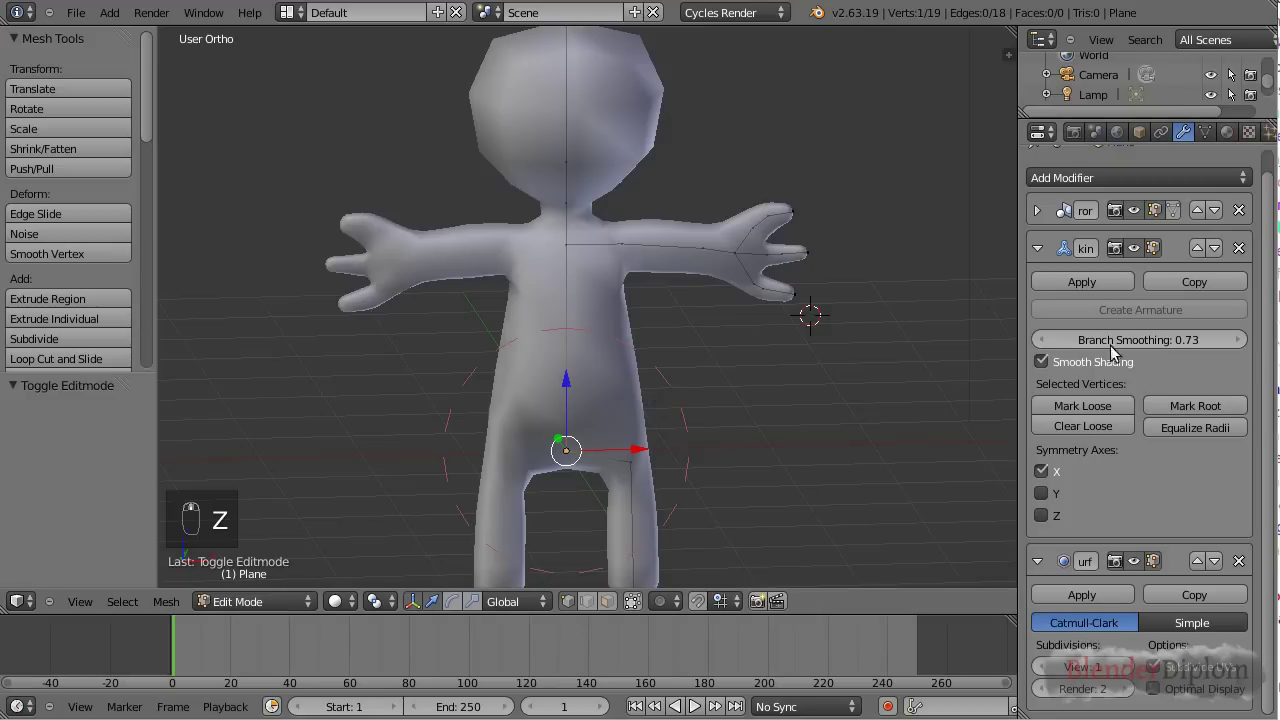
Step: Raise the Skin modifier's Branch Smoothing to 1.00 for fully smooth joints
{"action": "left_click_drag", "start_coordinate": [1074, 343], "coordinate": [1252, 344]}
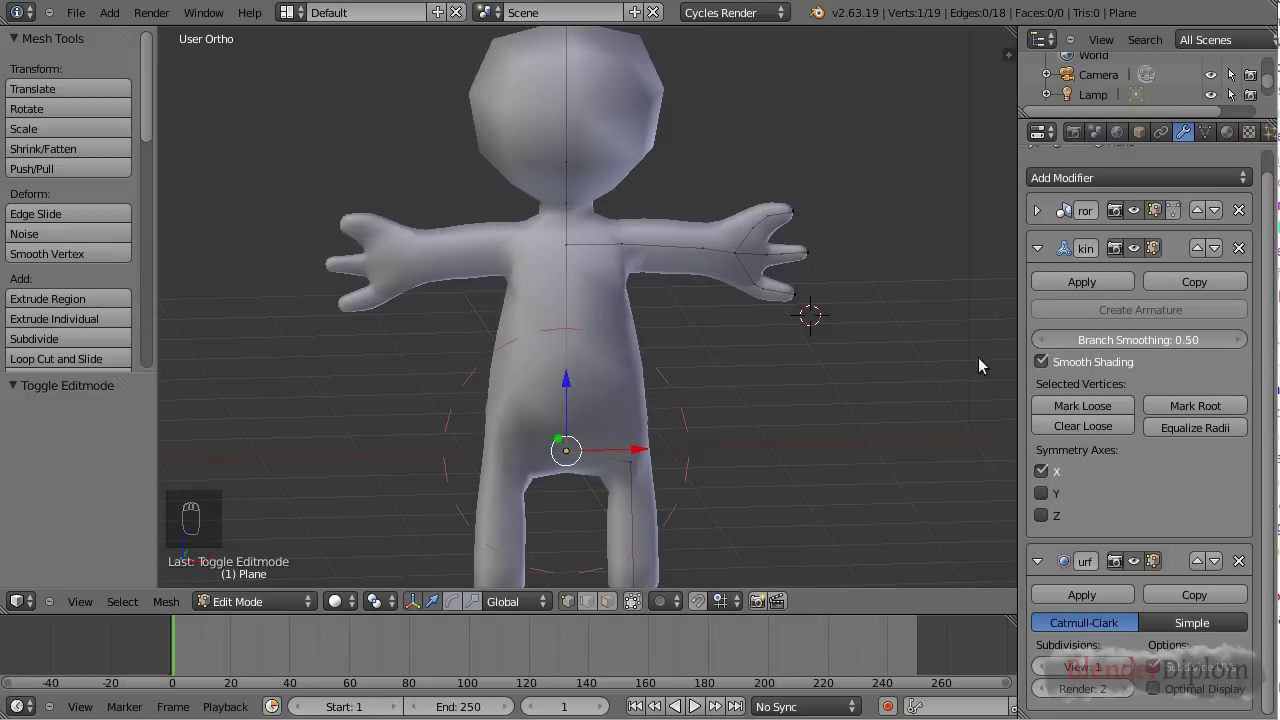
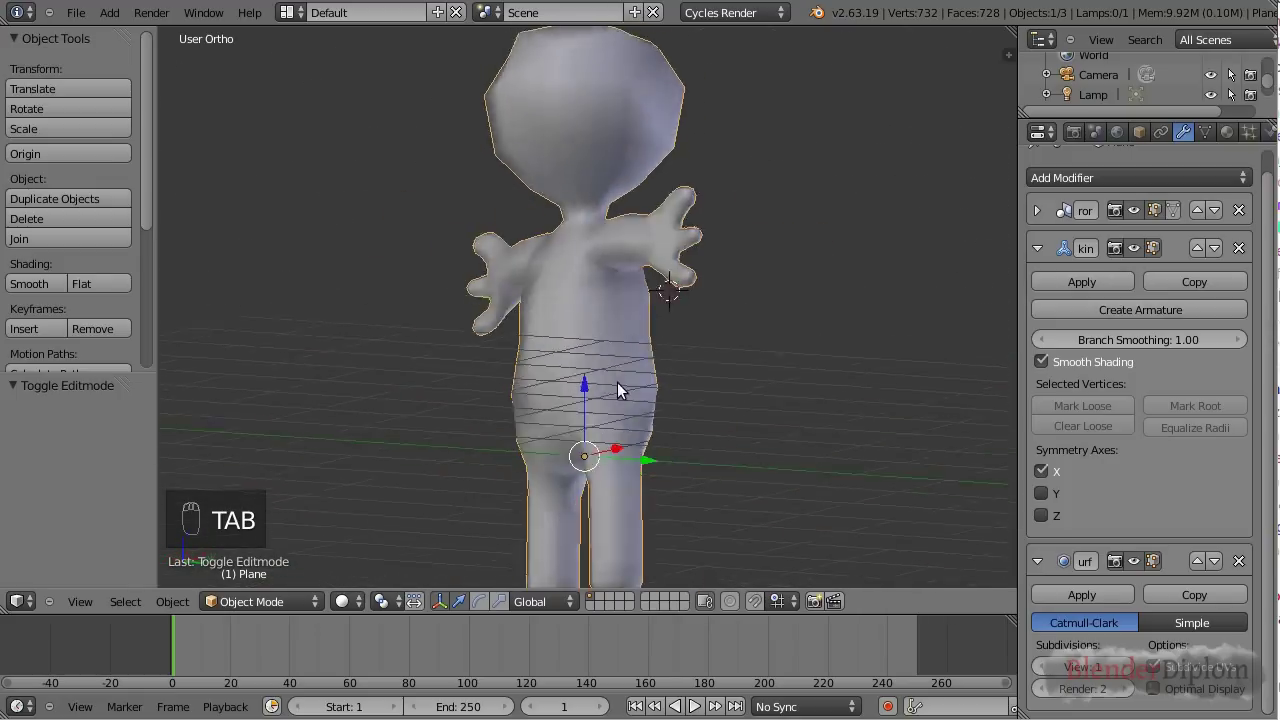
Step: From Right Ortho in Edit Mode, select the ankle vertex and extrude a foot forward from it
{"action": "key", "text": "KP_1"}
{"action": "key", "text": "KP_3"}
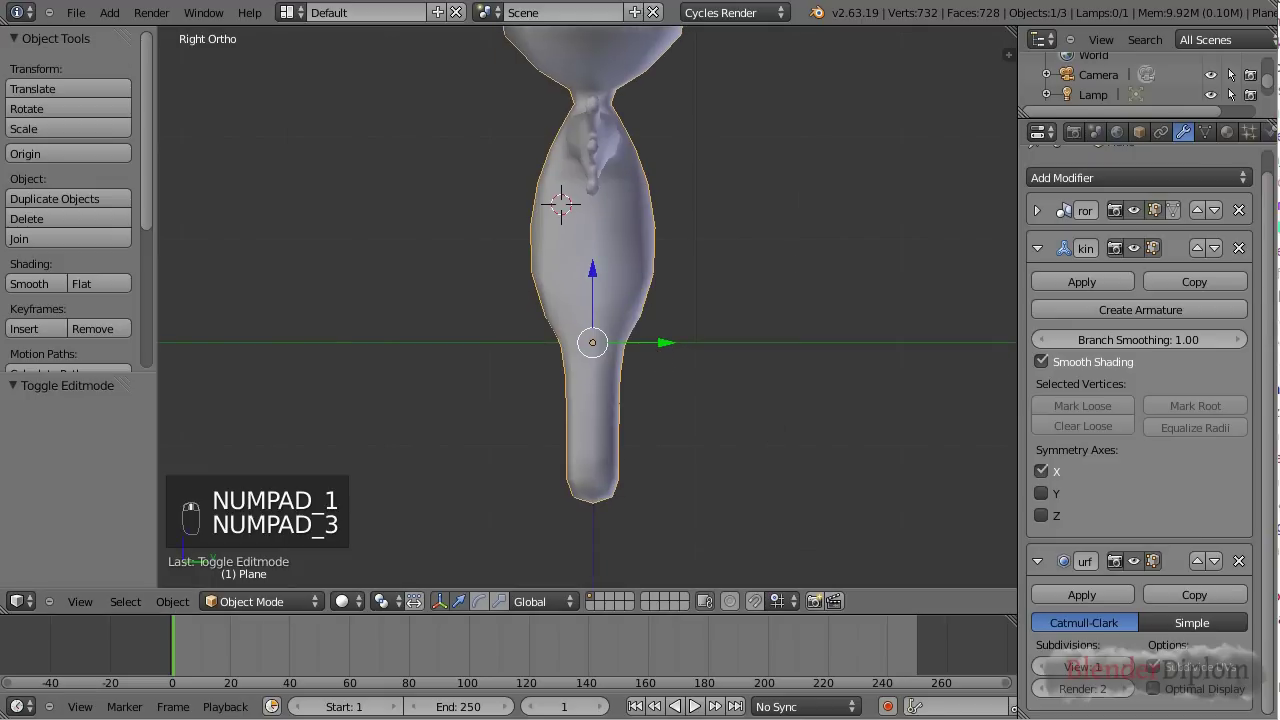
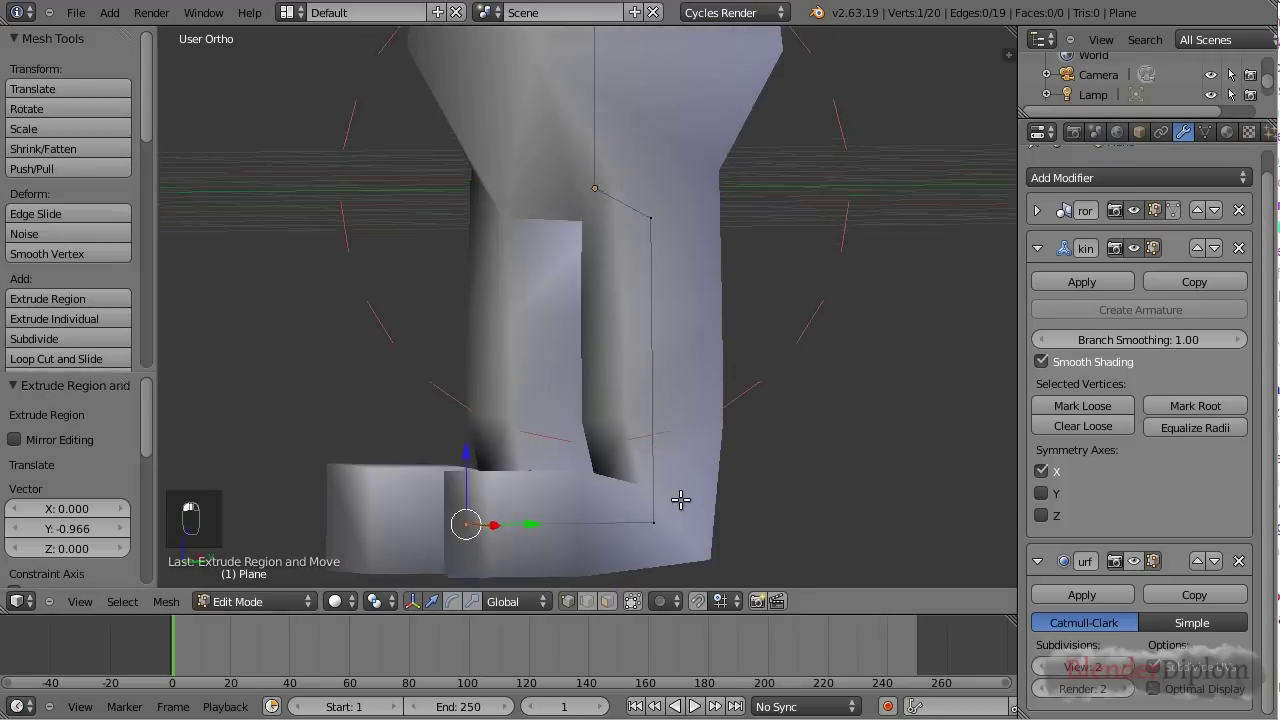
{"action": "middle_click", "coordinate": [559, 453]}
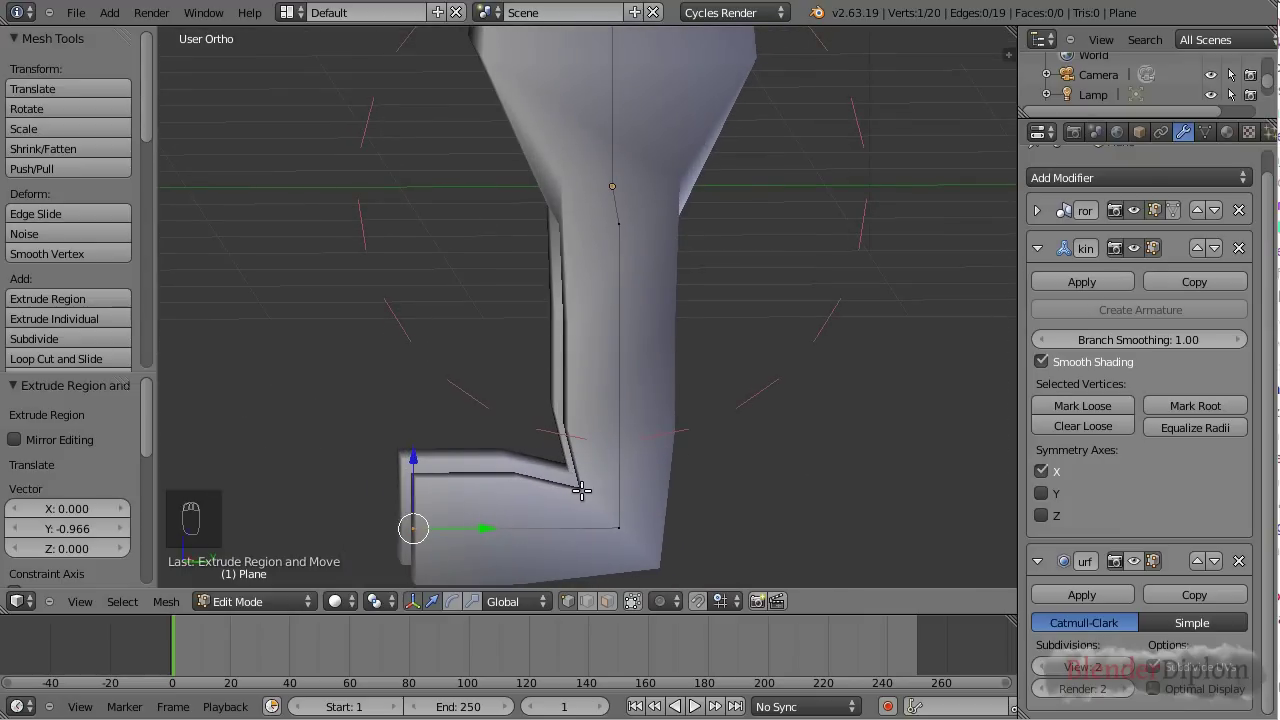
{"action": "left_click_drag", "start_coordinate": [619, 530], "coordinate": [672, 523]}
{"action": "key", "text": "KP_1"}
{"action": "right_click", "coordinate": [672, 523]}
{"action": "key", "text": "KP_3"}
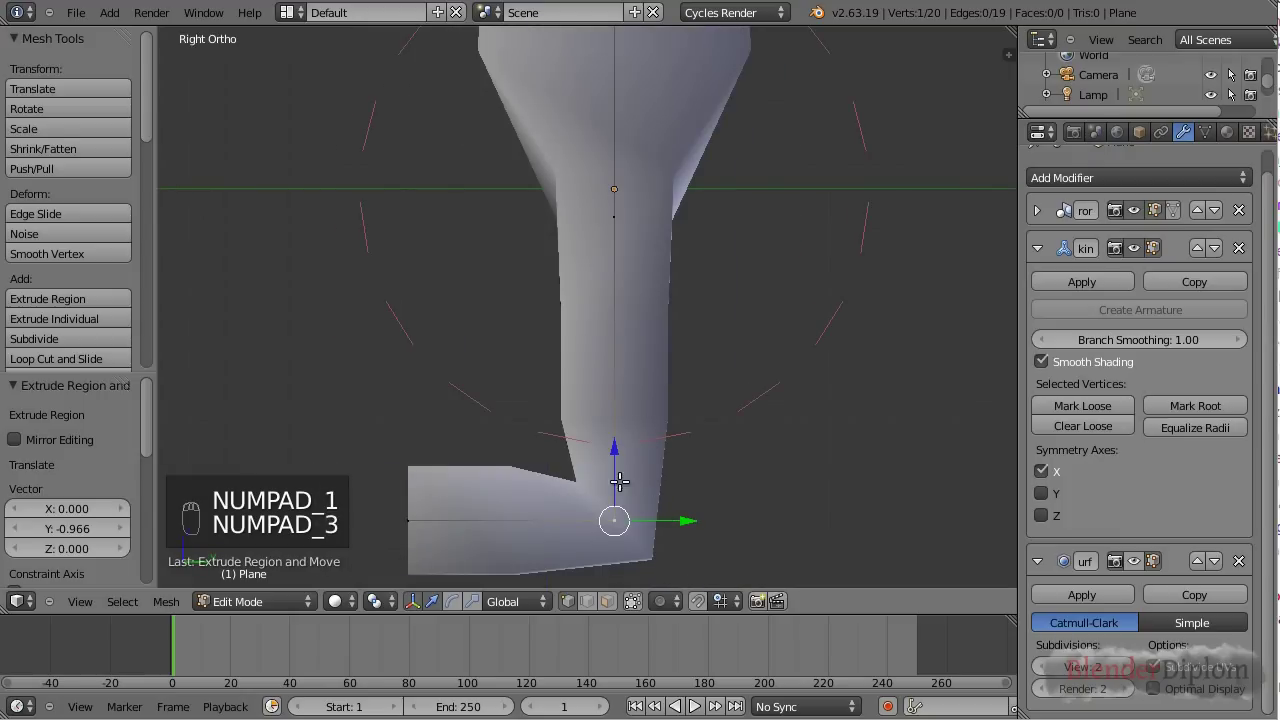
{"action": "key", "text": "e"}
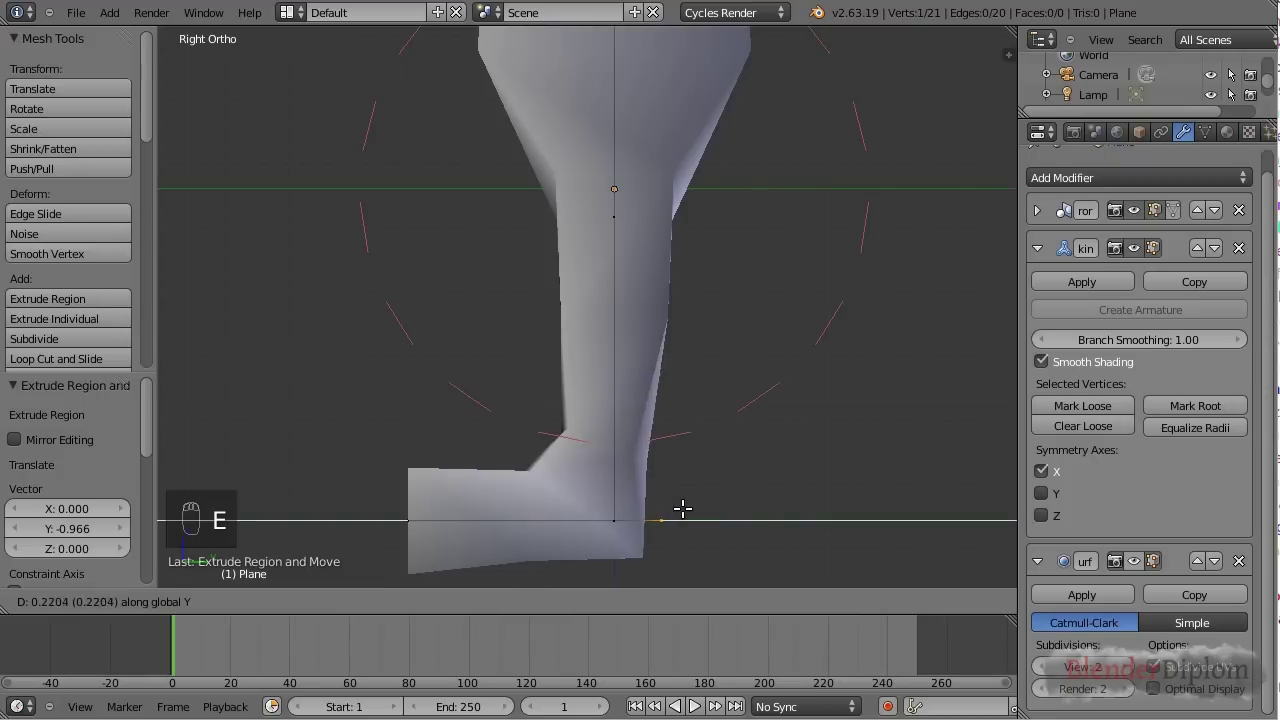
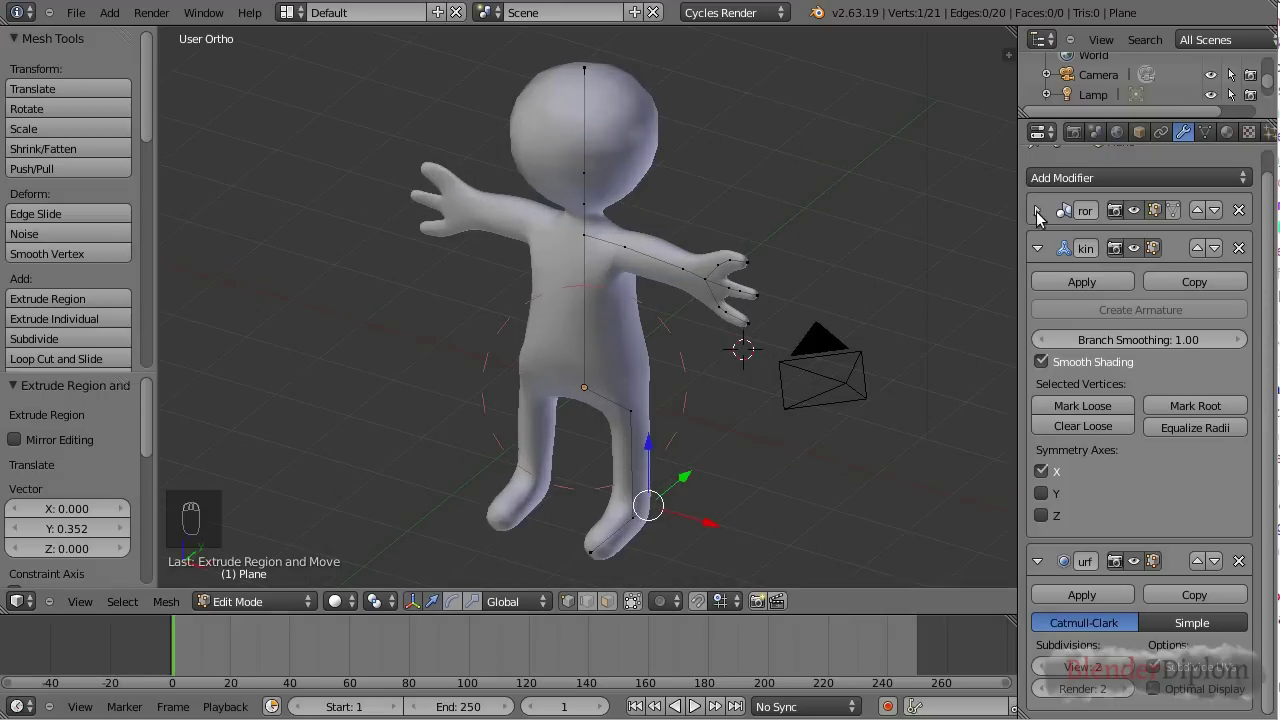
Step: Apply the Mirror modifier and use Create Armature in the Skin modifier to generate a rig
{"action": "left_click_drag", "start_coordinate": [1039, 213], "coordinate": [1076, 253]}
{"action": "left_click_drag", "start_coordinate": [1075, 250], "coordinate": [859, 260]}
{"action": "key", "text": "Tab"}
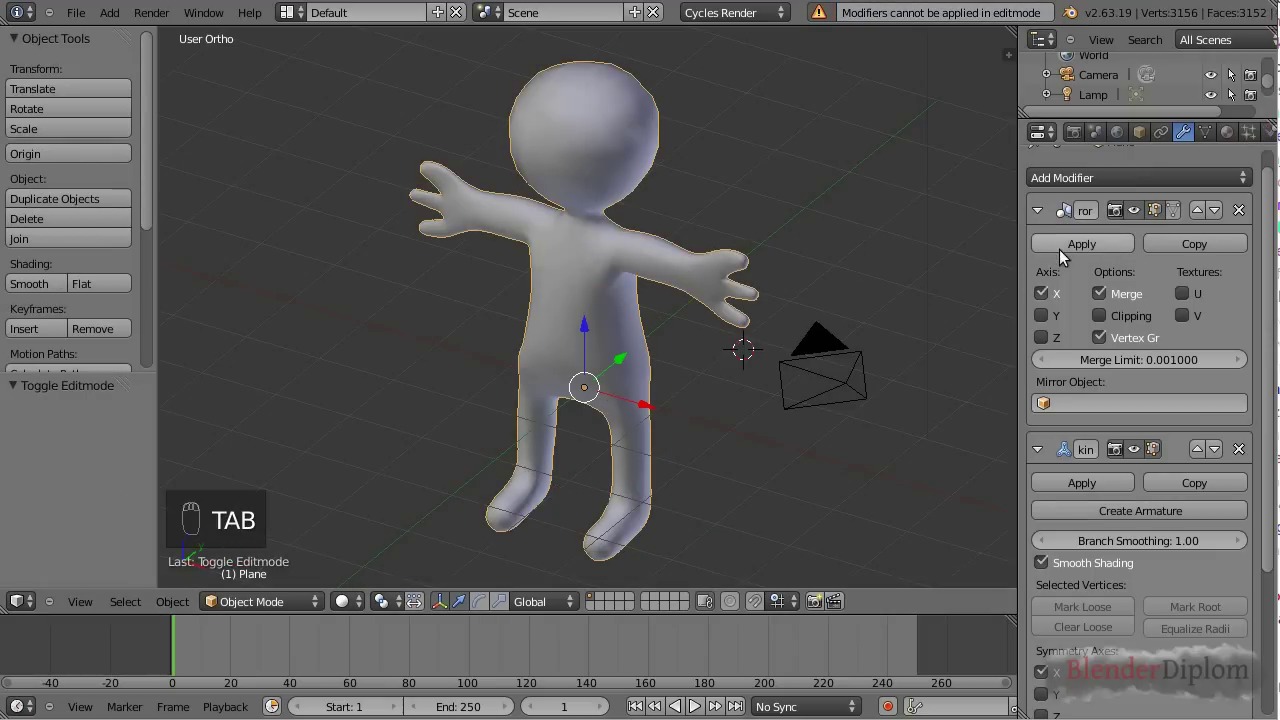
{"action": "left_click_drag", "start_coordinate": [1061, 251], "coordinate": [1104, 278]}
{"action": "left_click", "coordinate": [1103, 276]}
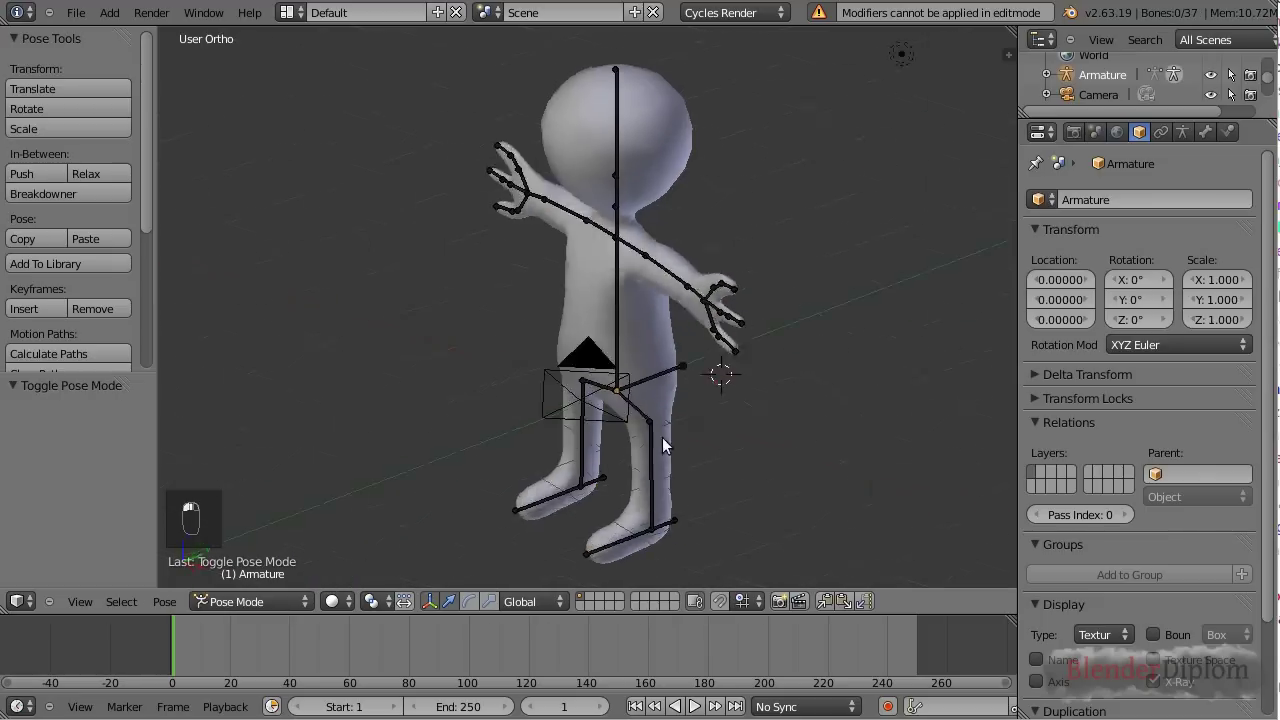
Step: Test the rig by rotating a leg bone, then select all bones and clear location and rotation
{"action": "key", "text": "g"}
{"action": "right_click", "coordinate": [779, 184]}
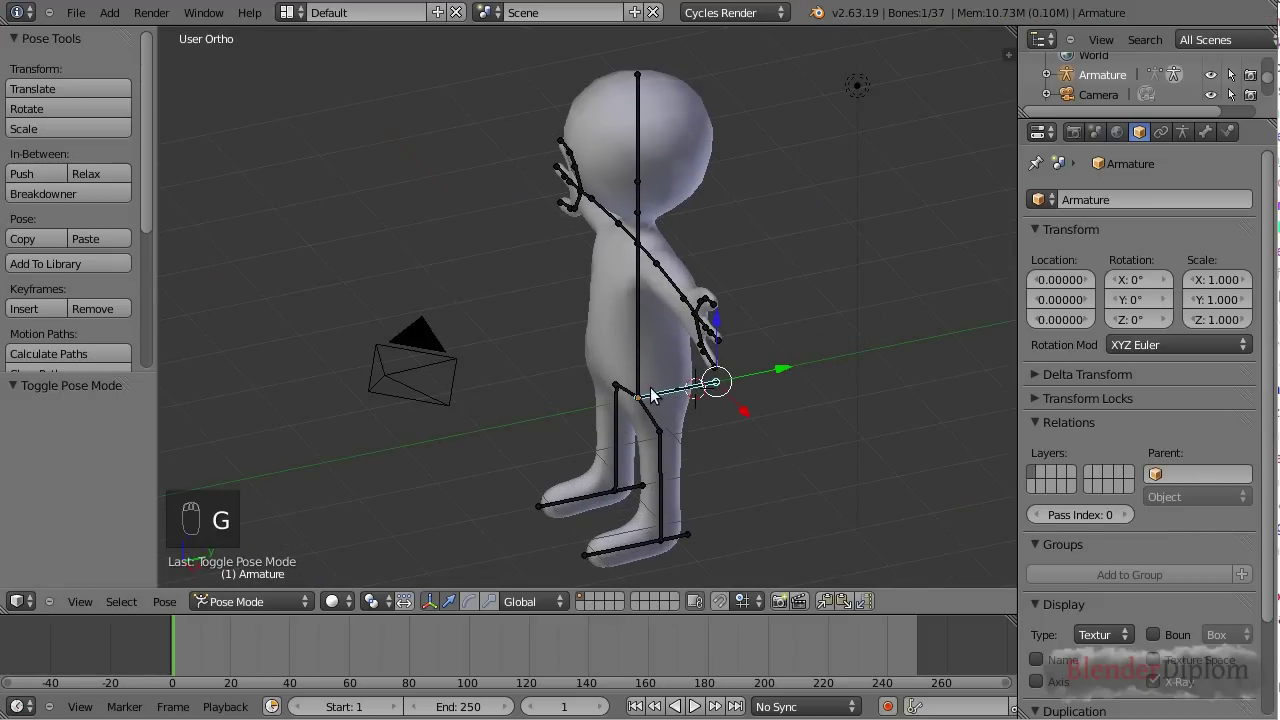
{"action": "key", "text": "KP_1"}
{"action": "key", "text": "KP_3"}
{"action": "left_click_drag", "start_coordinate": [667, 543], "coordinate": [735, 552]}
{"action": "key", "text": "g"}
{"action": "key", "text": "g"}
{"action": "middle_click", "coordinate": [690, 547]}
{"action": "left_click_drag", "start_coordinate": [533, 458], "coordinate": [710, 469]}
{"action": "key", "text": "a"}
{"action": "key", "text": "a"}
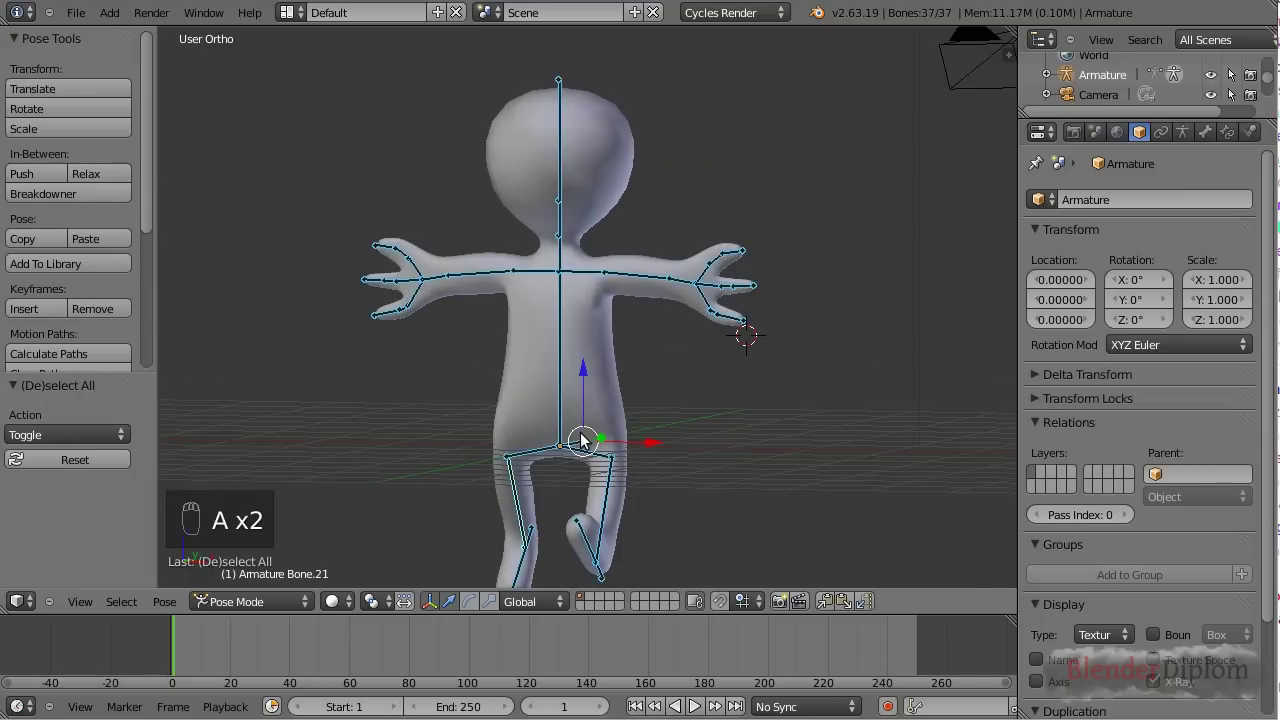
{"action": "key", "text": "ctrl+g"}
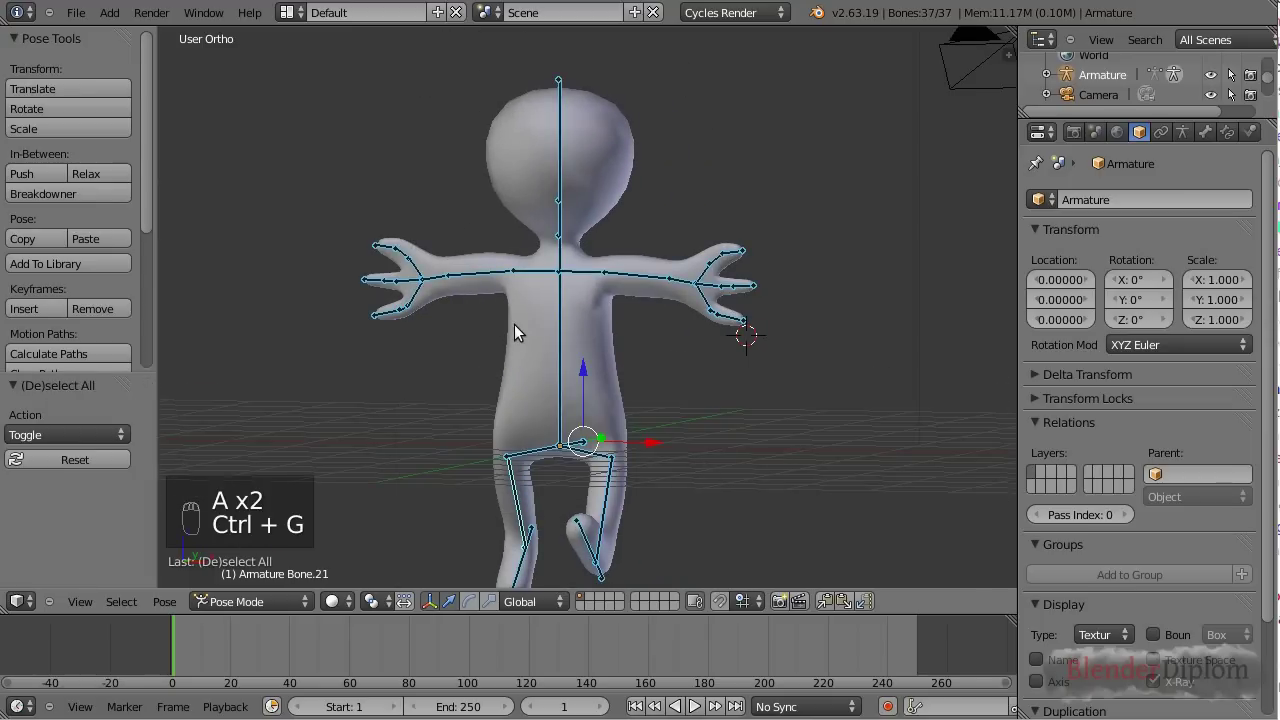
{"action": "key", "text": "alt+g"}
{"action": "key", "text": "alt+r"}
Step: Back in Object Mode, apply the Skin modifier so the figure becomes a real mesh
{"action": "key", "text": "Tab"}
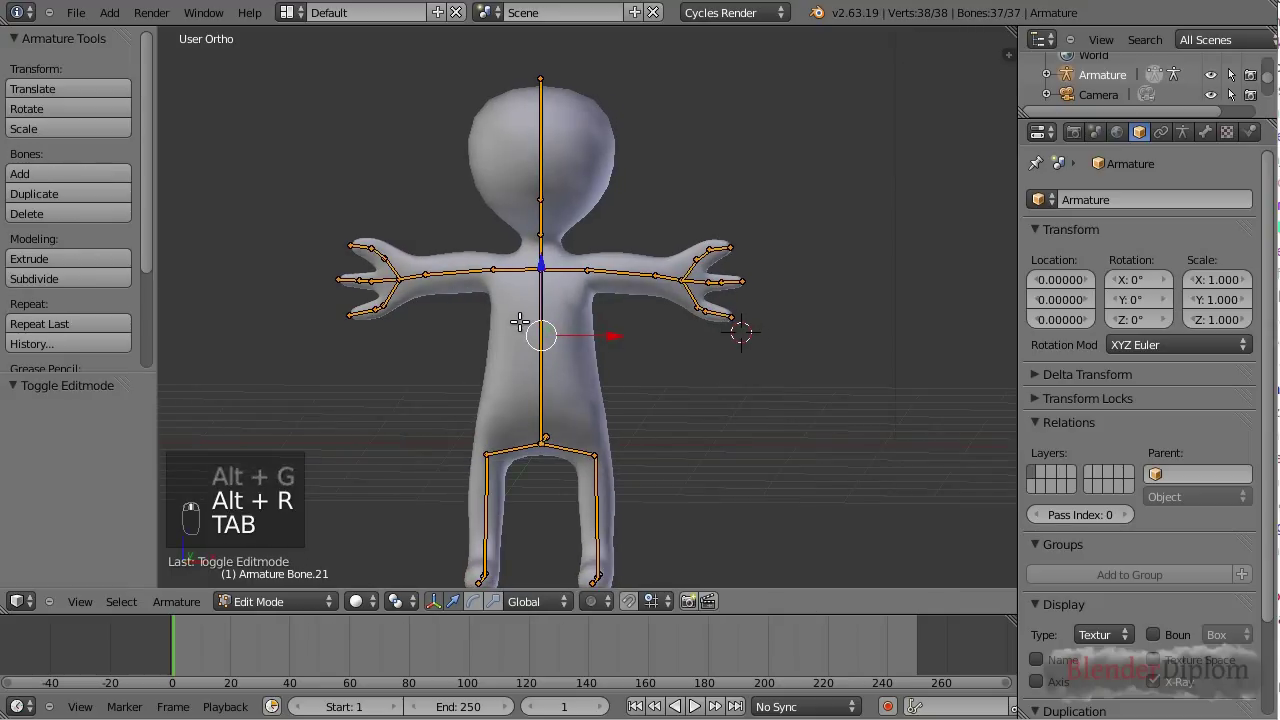
{"action": "key", "text": "Tab"}
{"action": "left_click_drag", "start_coordinate": [1273, 152], "coordinate": [1095, 250]}
{"action": "left_click", "coordinate": [1095, 250]}
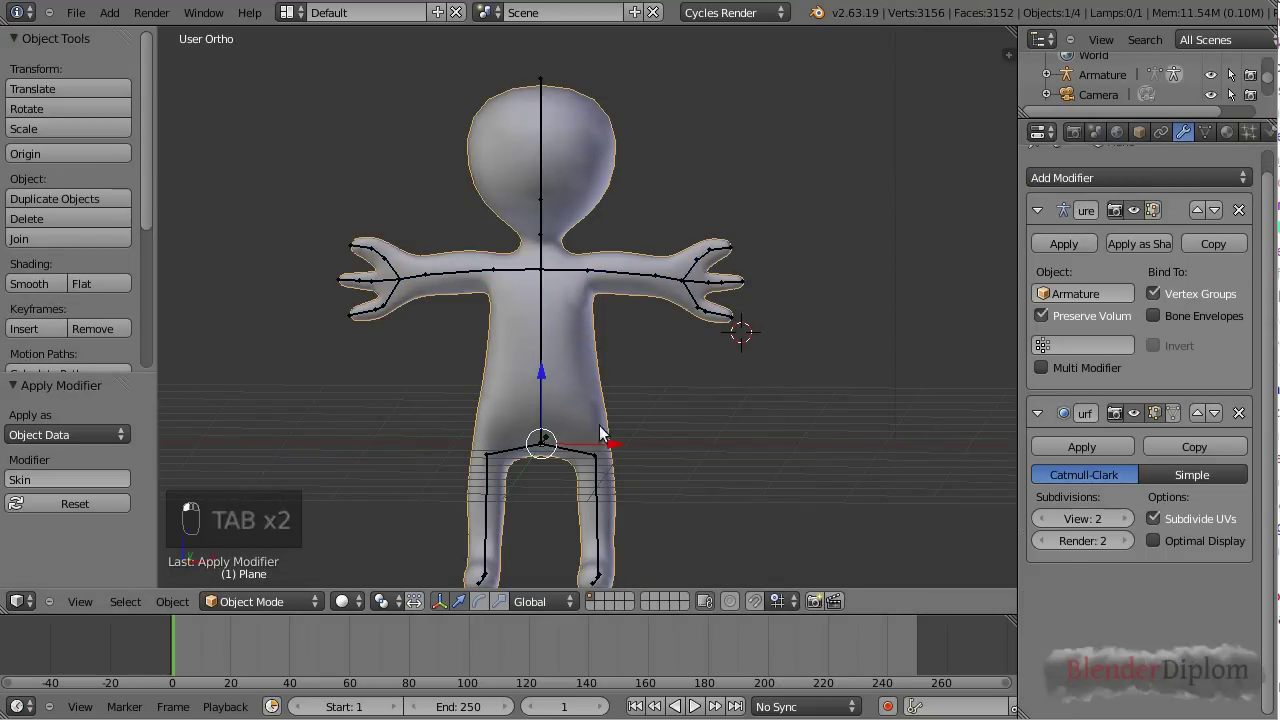
Step: In Pose Mode rotate both leg bones into a walking stride
{"action": "middle_click", "coordinate": [579, 456]}
{"action": "right_click", "coordinate": [598, 506]}
{"action": "left_click_drag", "start_coordinate": [596, 506], "coordinate": [792, 453]}
{"action": "key", "text": "KP_1"}
{"action": "left_click", "coordinate": [792, 453]}
{"action": "key", "text": "KP_3"}
{"action": "key", "text": "r"}
{"action": "right_click", "coordinate": [666, 536]}
{"action": "key", "text": "r"}
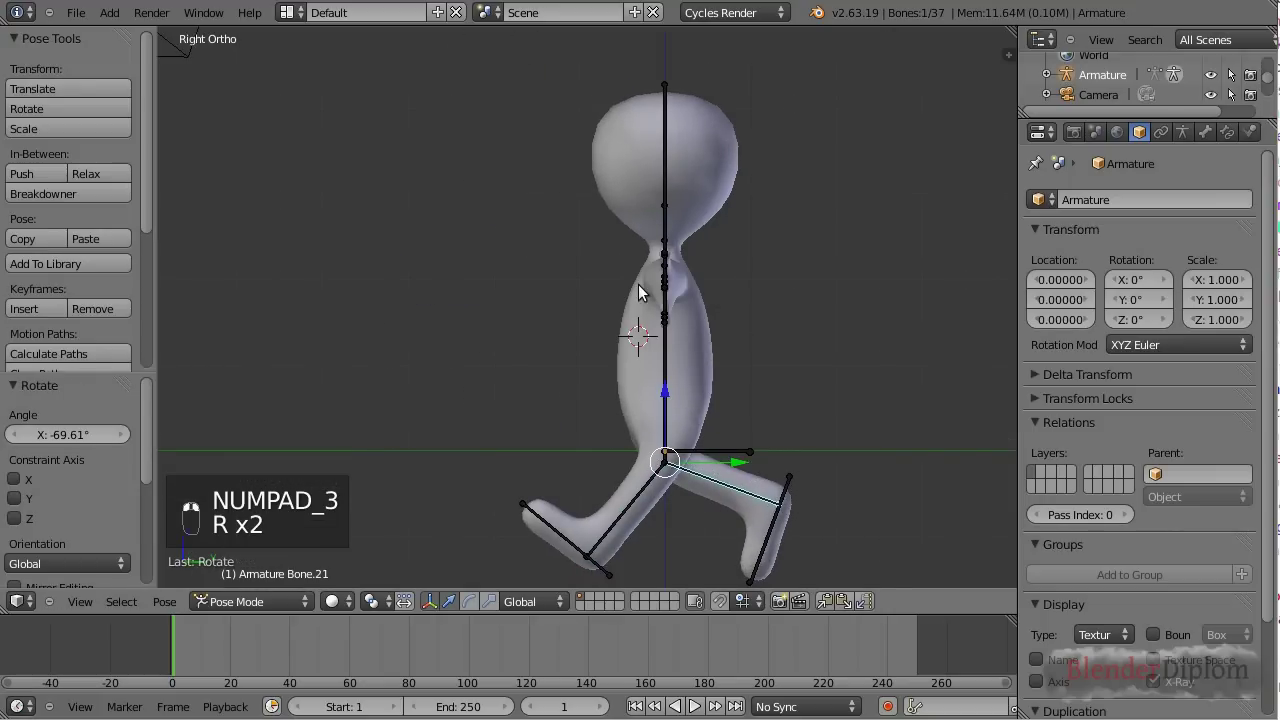
{"action": "key", "text": "r"}
Step: Tilt the head bone, then select all bones and clear rotation back to rest pose
{"action": "left_click_drag", "start_coordinate": [706, 186], "coordinate": [700, 185]}
{"action": "key", "text": "r"}
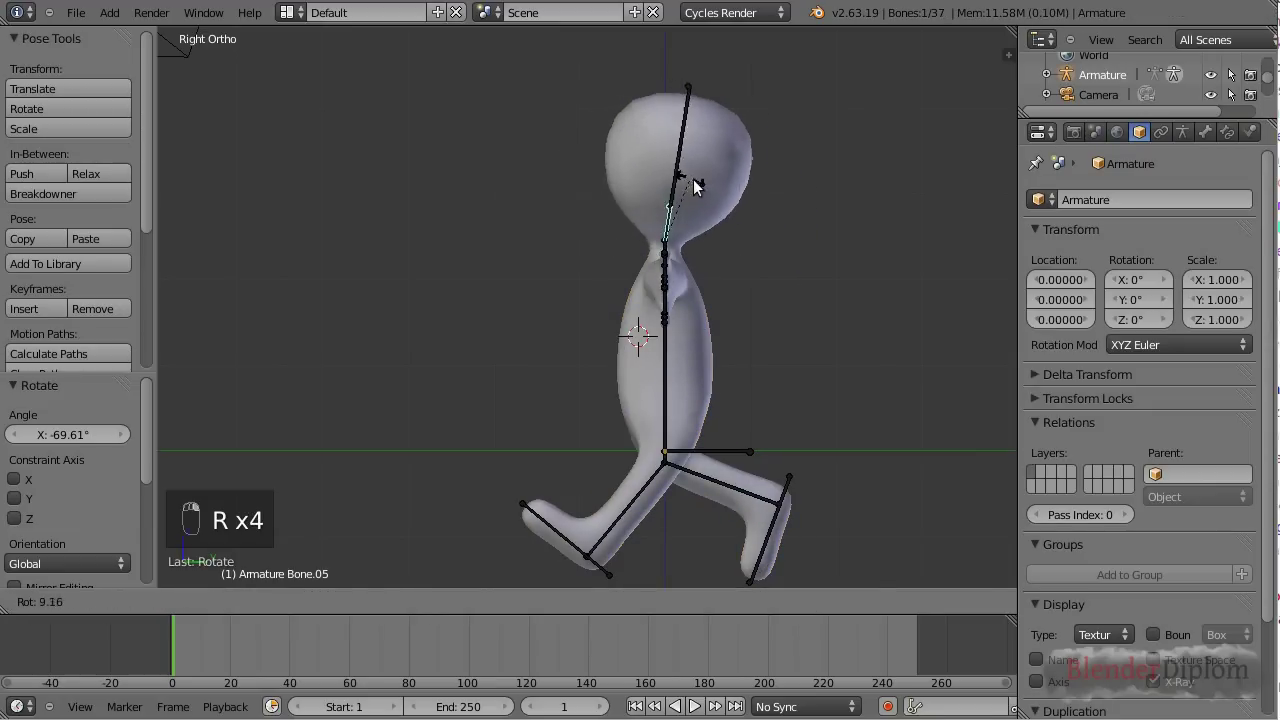
{"action": "left_click_drag", "start_coordinate": [709, 226], "coordinate": [596, 460]}
{"action": "right_click", "coordinate": [669, 382]}
{"action": "key", "text": "r"}
{"action": "middle_click", "coordinate": [609, 374]}
{"action": "key", "text": "a"}
{"action": "key", "text": "a"}
{"action": "left_click", "coordinate": [592, 473]}
{"action": "key", "text": "alt+r"}
Step: Leave Pose Mode and select the figure's mesh object
{"action": "key", "text": "Tab"}
{"action": "key", "text": "Tab"}
{"action": "right_click", "coordinate": [594, 353]}
{"action": "middle_click", "coordinate": [701, 377]}
{"action": "right_click", "coordinate": [696, 380]}
Step: Add a Multiresolution modifier, remove Subdivision Surface, subdivide to level 5 and set Preview to 3
{"action": "left_click_drag", "start_coordinate": [703, 380], "coordinate": [1129, 201]}
{"action": "left_click_drag", "start_coordinate": [1129, 201], "coordinate": [845, 424]}
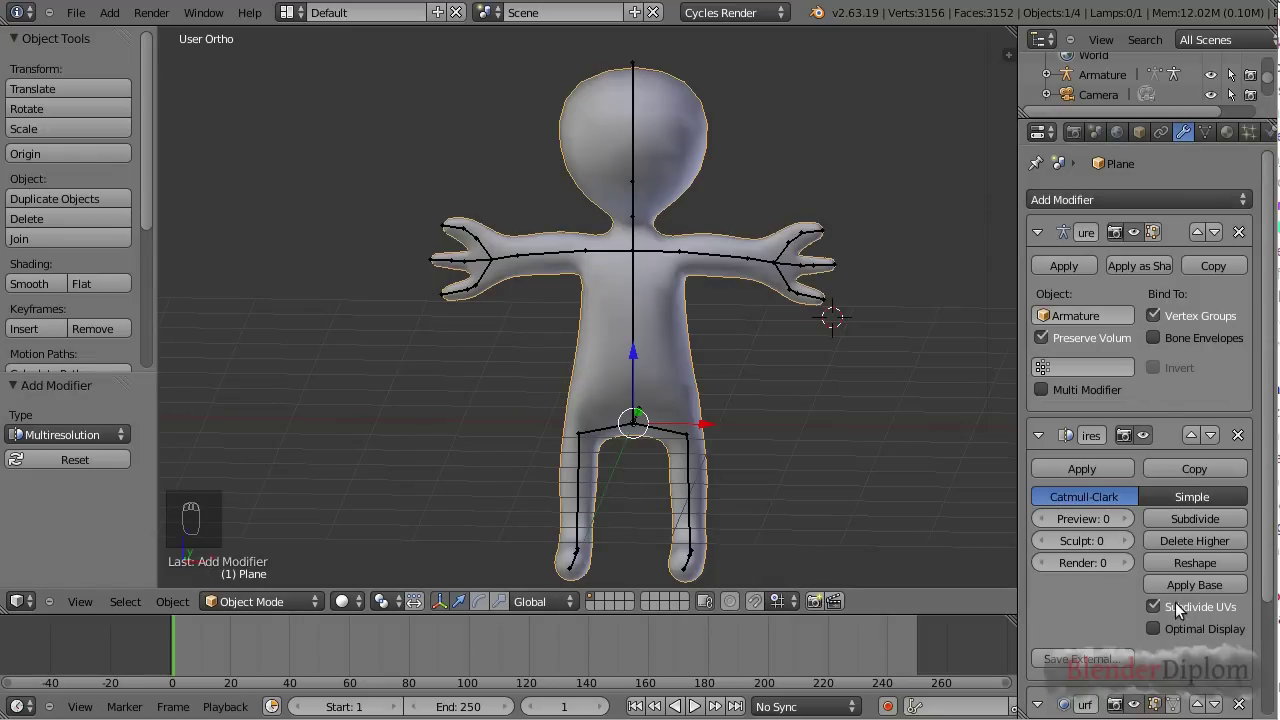
{"action": "left_click_drag", "start_coordinate": [1206, 571], "coordinate": [1210, 365]}
{"action": "left_click_drag", "start_coordinate": [1198, 295], "coordinate": [716, 522]}
{"action": "middle_click", "coordinate": [716, 522]}
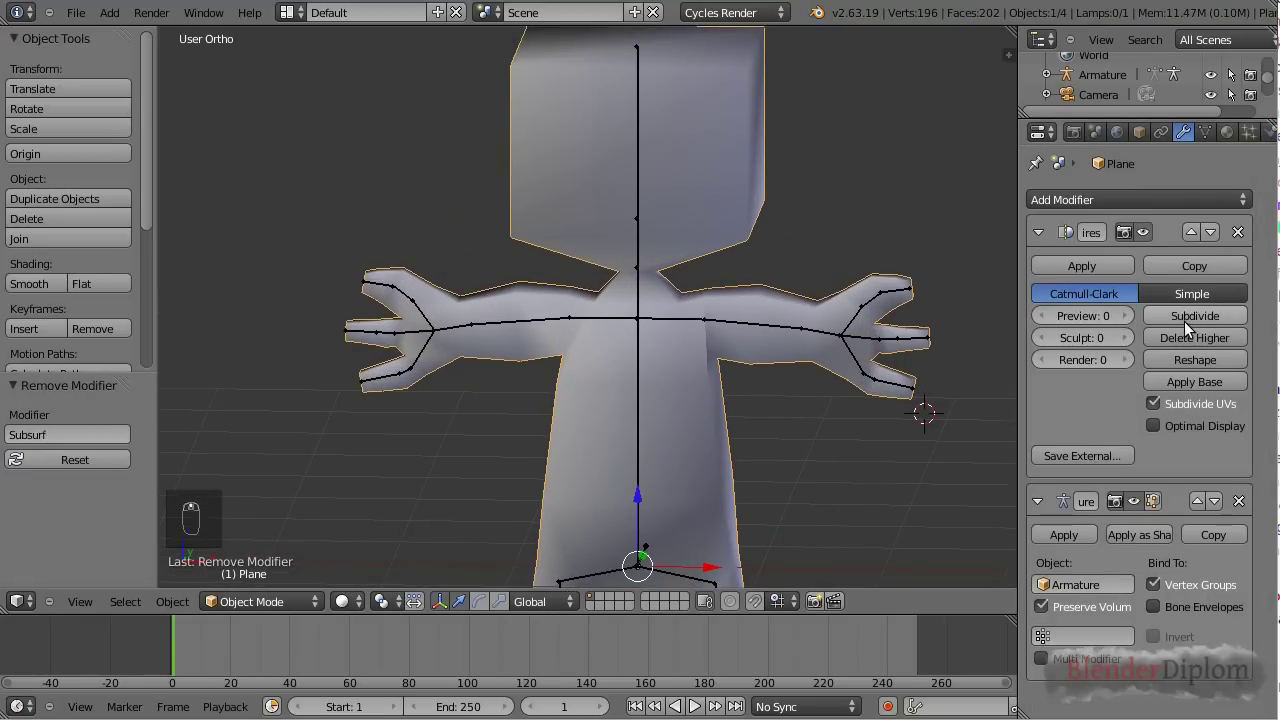
{"action": "left_click_drag", "start_coordinate": [1198, 314], "coordinate": [1196, 315]}
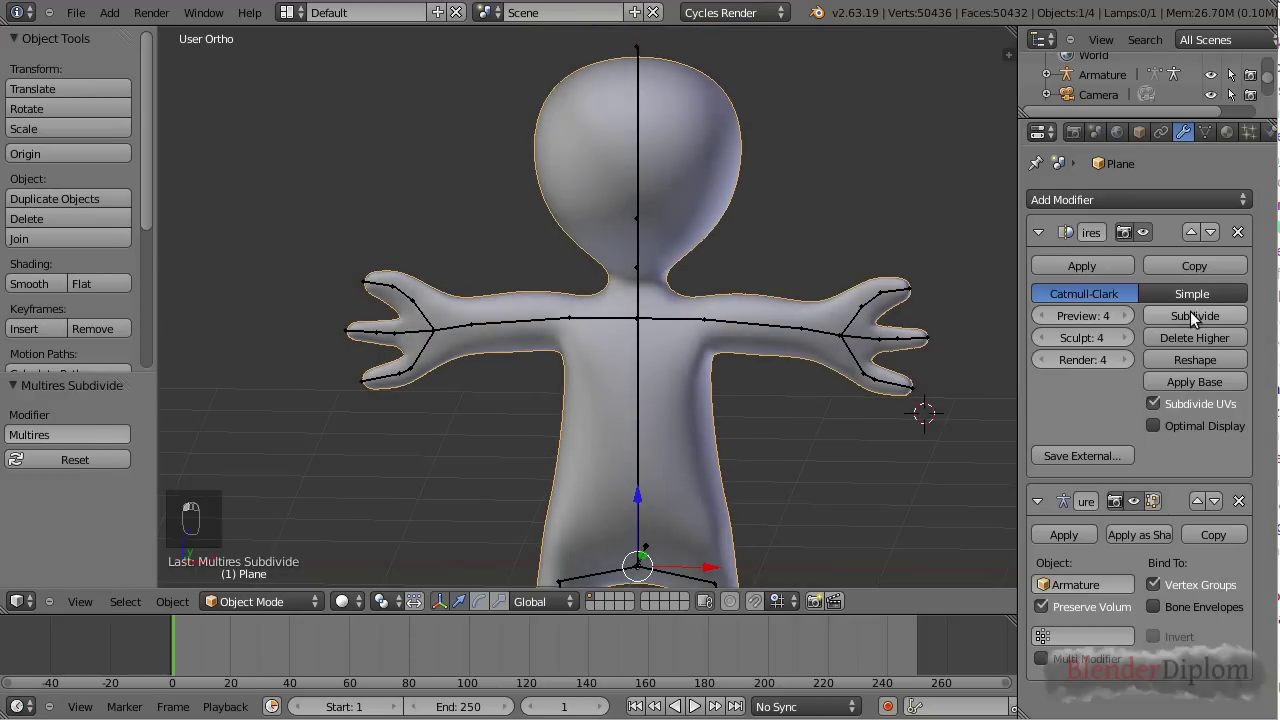
{"action": "left_click_drag", "start_coordinate": [1196, 318], "coordinate": [1030, 365]}
{"action": "middle_click", "coordinate": [1030, 365]}
Step: Enter Sculpt Mode and set the Draw brush to Subtract with a smaller size
{"action": "left_click_drag", "start_coordinate": [1050, 321], "coordinate": [268, 609]}
{"action": "left_click", "coordinate": [275, 606]}
{"action": "left_click", "coordinate": [268, 534]}
{"action": "left_click_drag", "start_coordinate": [601, 331], "coordinate": [67, 228]}
{"action": "left_click_drag", "start_coordinate": [44, 186], "coordinate": [657, 489]}
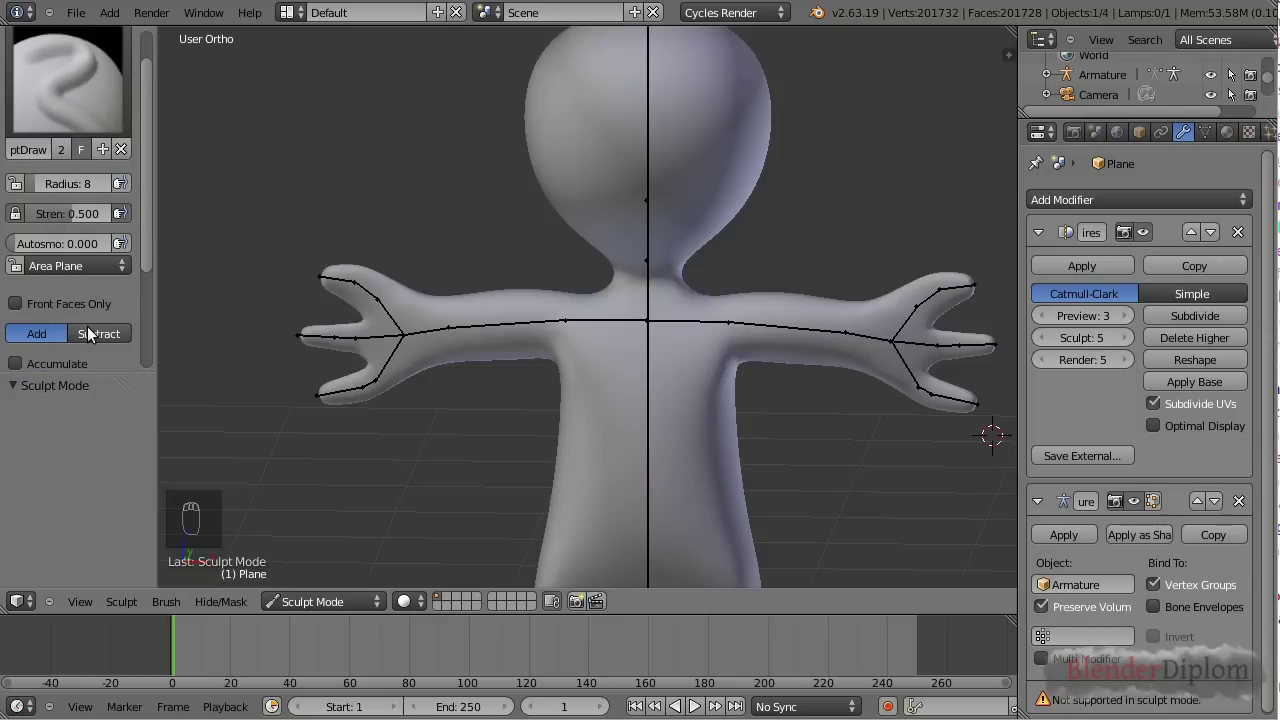
{"action": "left_click_drag", "start_coordinate": [91, 335], "coordinate": [644, 502]}
Step: From Front view, press in a belly button, two eyes and a smiling mouth
{"action": "key", "text": "KP_1"}
{"action": "left_click_drag", "start_coordinate": [622, 479], "coordinate": [593, 201]}
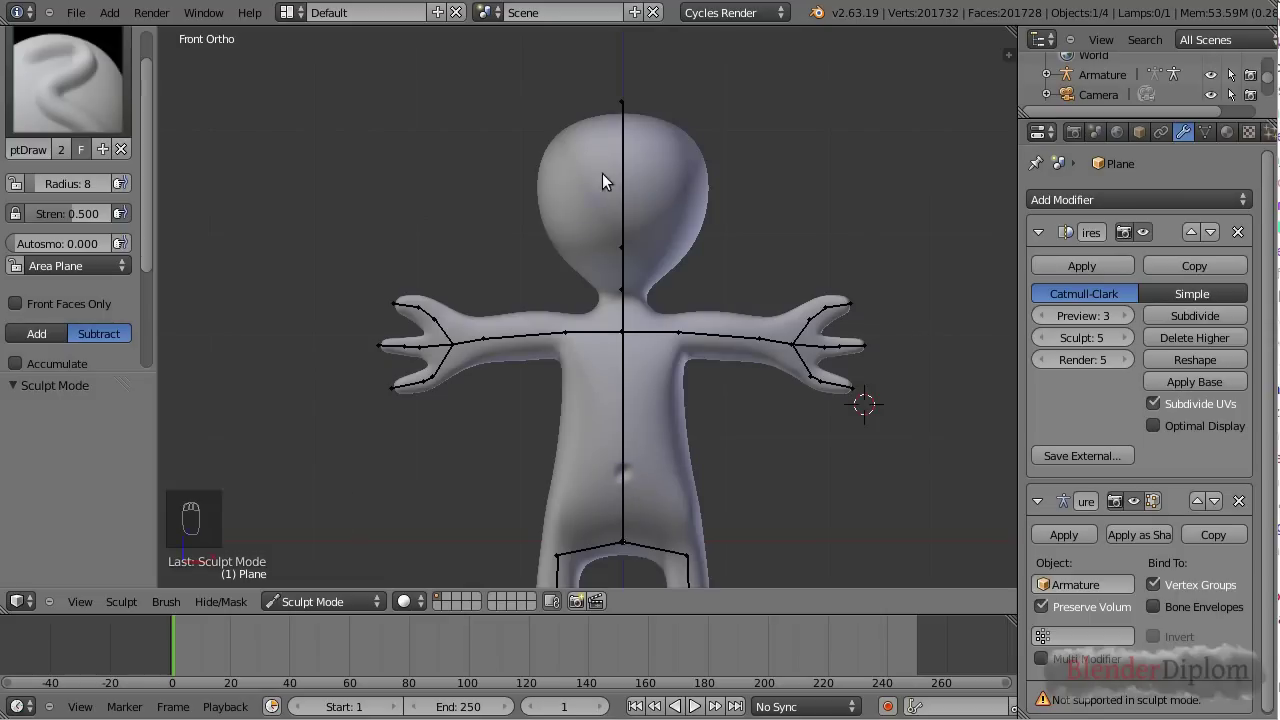
{"action": "left_click_drag", "start_coordinate": [189, 358], "coordinate": [597, 187]}
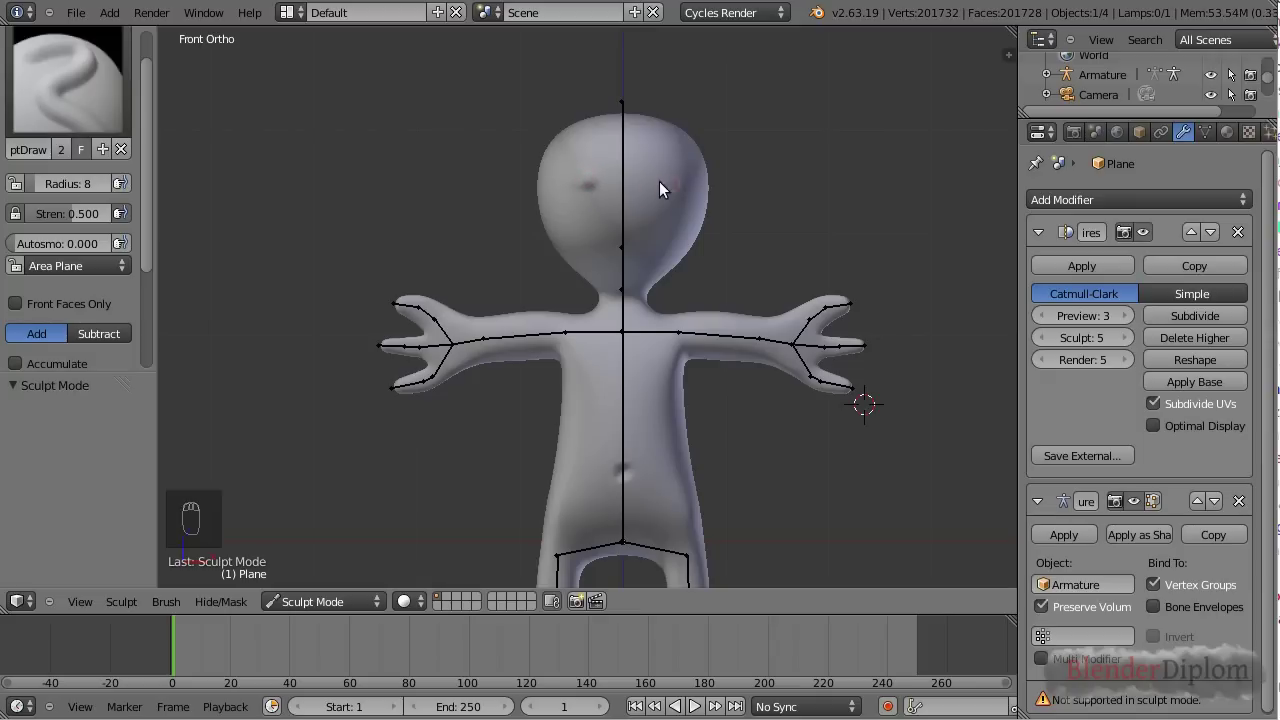
{"action": "left_click_drag", "start_coordinate": [677, 184], "coordinate": [586, 250]}
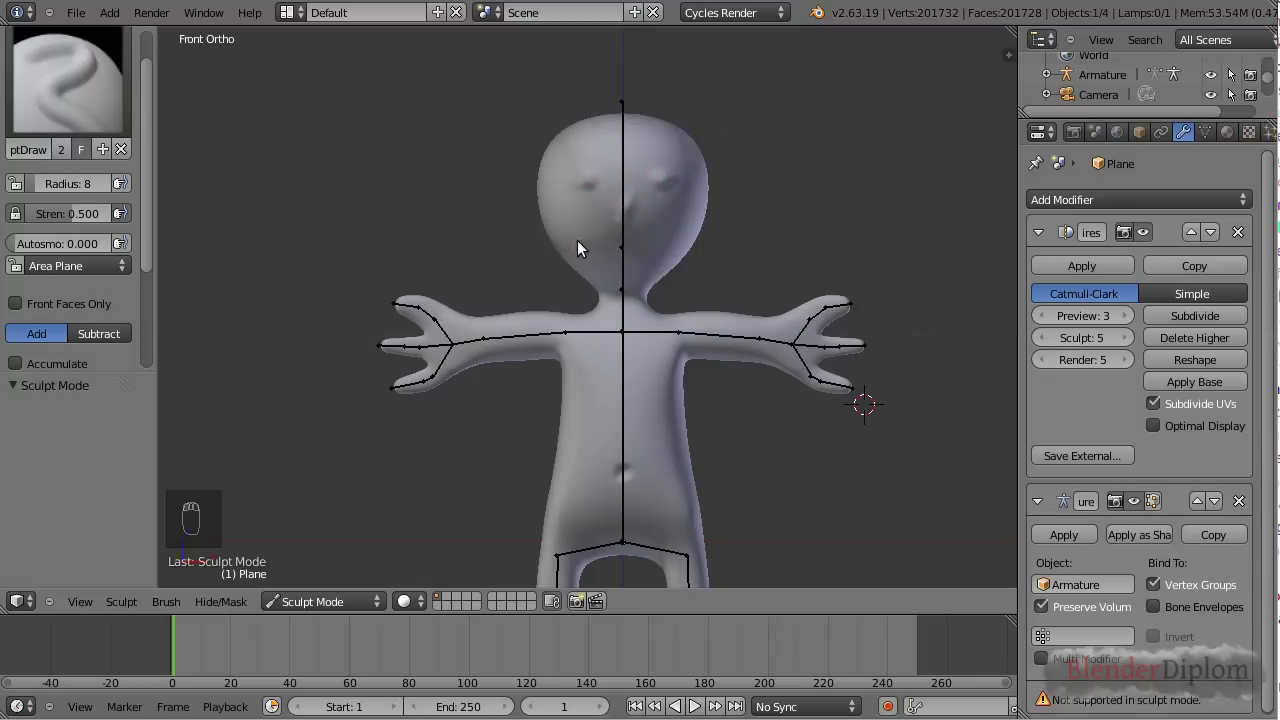
{"action": "left_click_drag", "start_coordinate": [595, 232], "coordinate": [655, 250]}
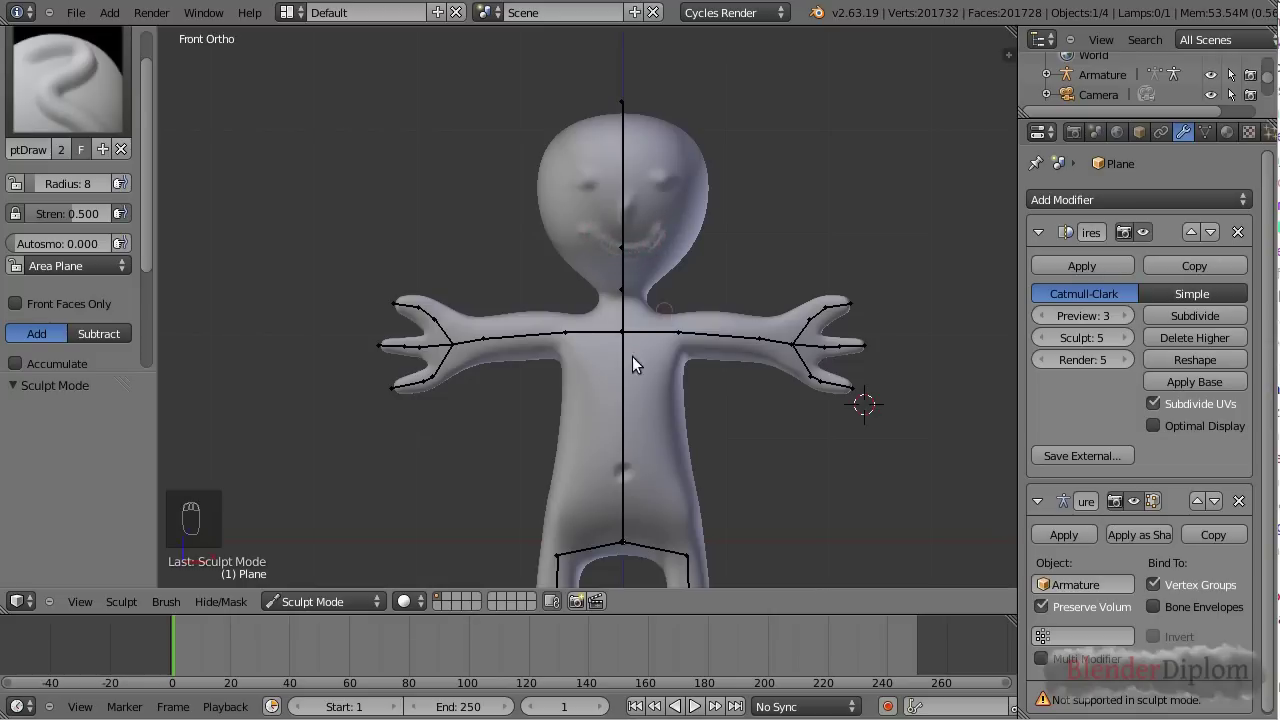
Step: Orbit the figure to inspect the sculpted features
{"action": "left_click_drag", "start_coordinate": [611, 392], "coordinate": [616, 417]}
{"action": "left_click_drag", "start_coordinate": [616, 417], "coordinate": [680, 418]}
{"action": "left_click_drag", "start_coordinate": [678, 416], "coordinate": [675, 450]}
{"action": "left_click_drag", "start_coordinate": [675, 450], "coordinate": [687, 488]}
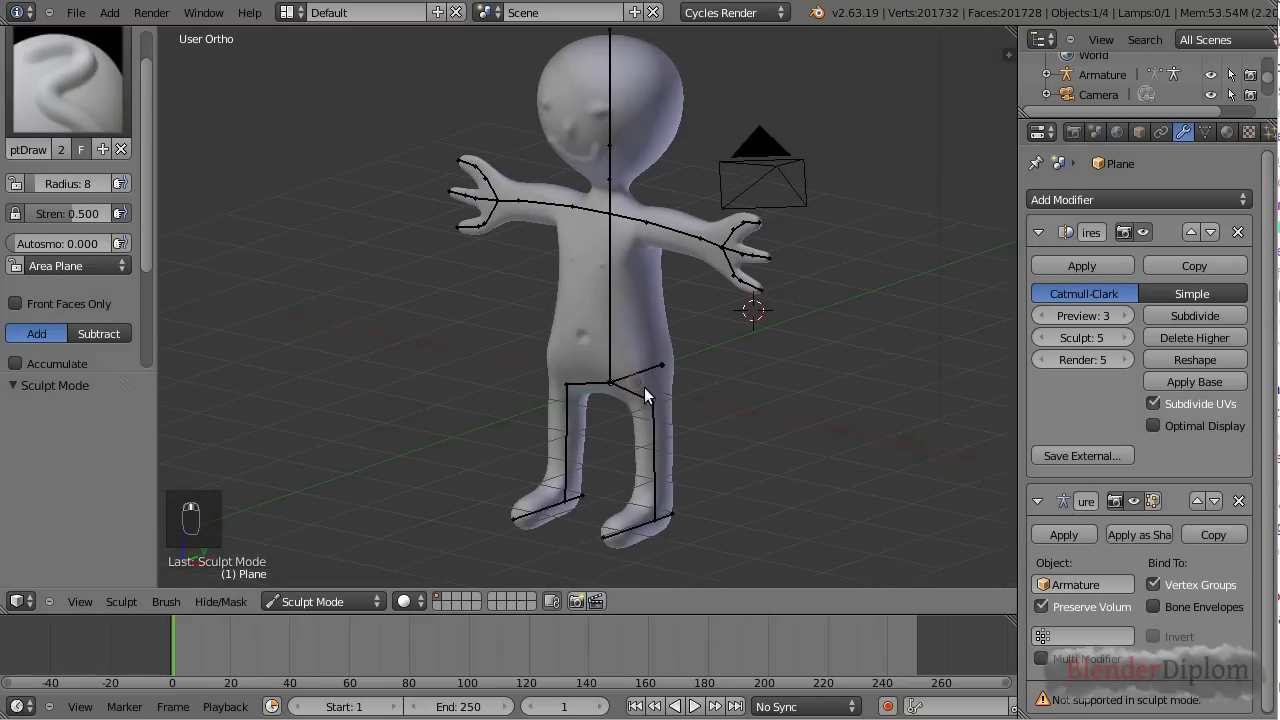